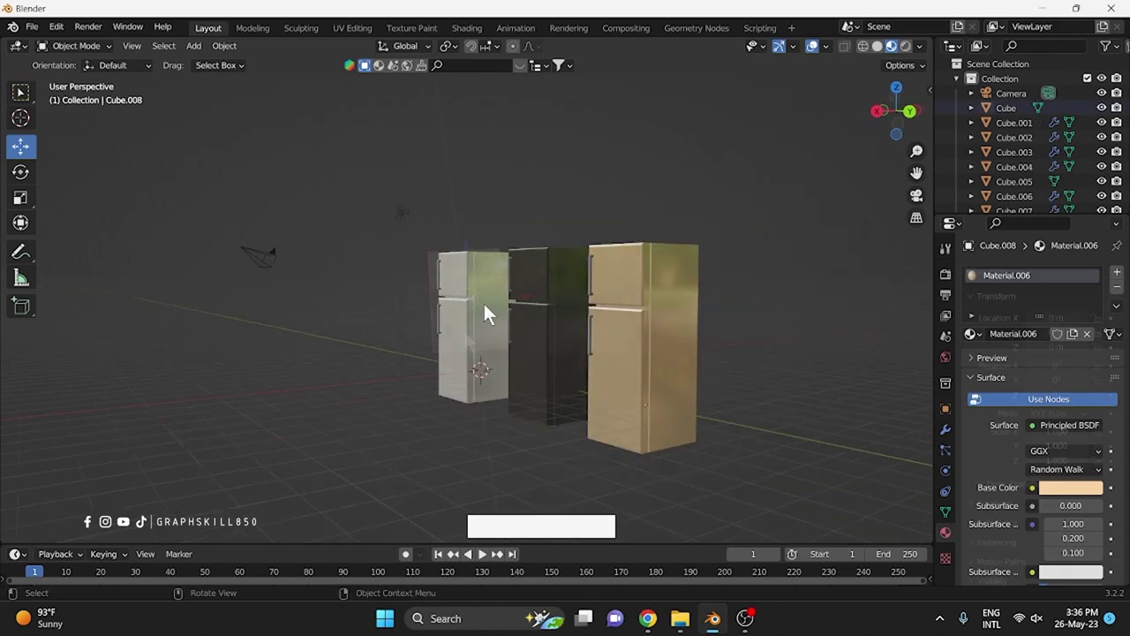
# Step: Look over the fresh default scene with just the cube, camera and light
pyautogui.middleClick(469, 341)
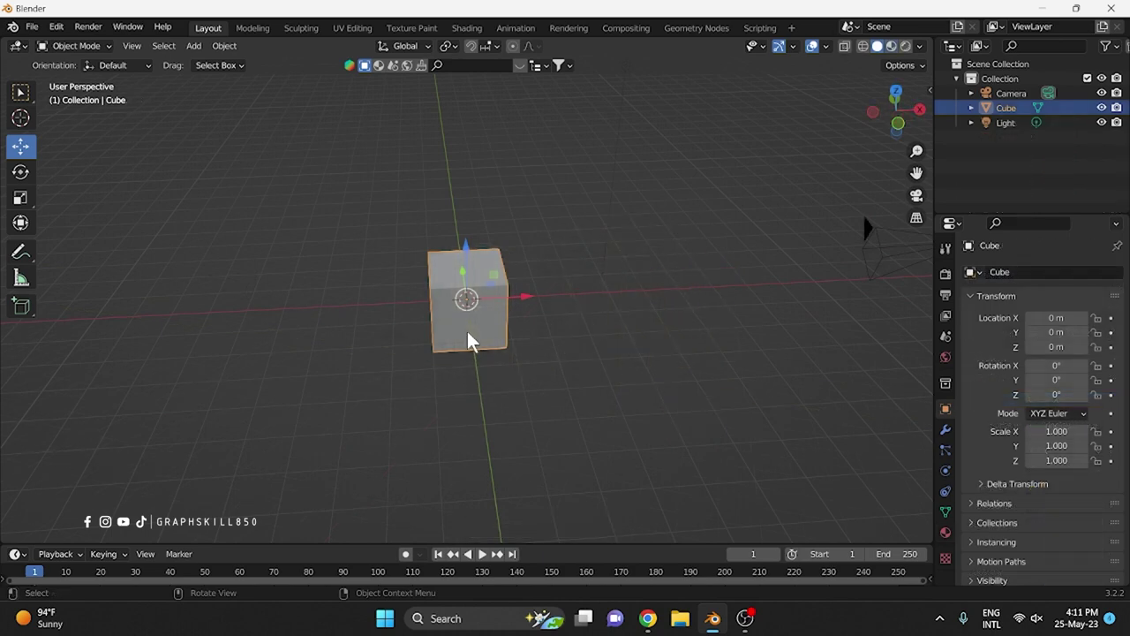
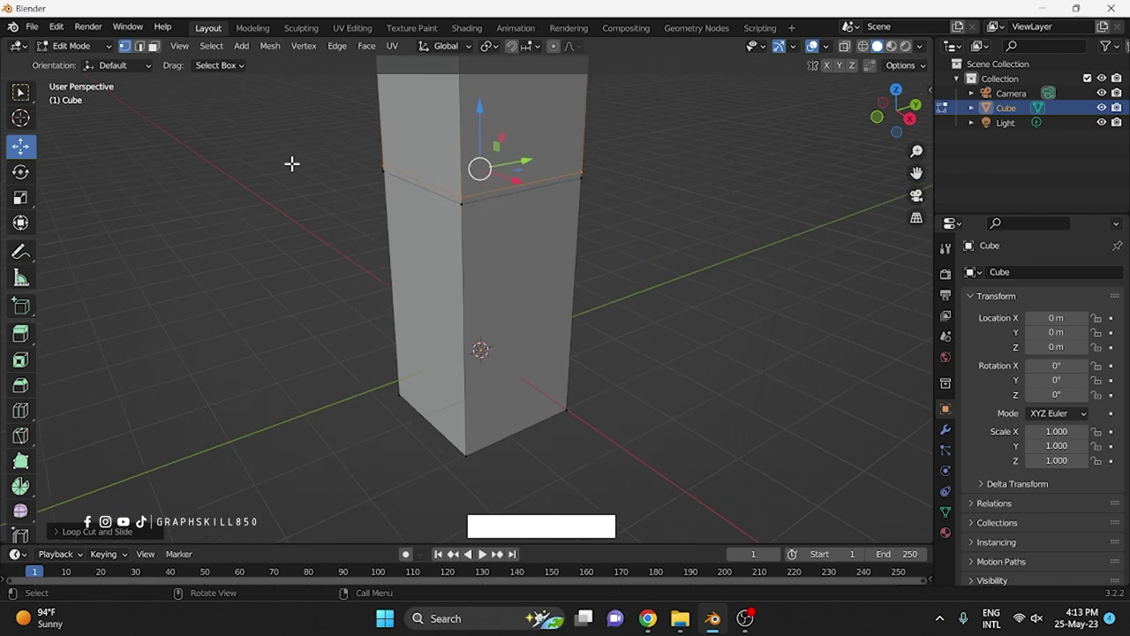
# Step: Extrude the tall box's upper and lower front faces outward into door slabs
pyautogui.click(162, 53)
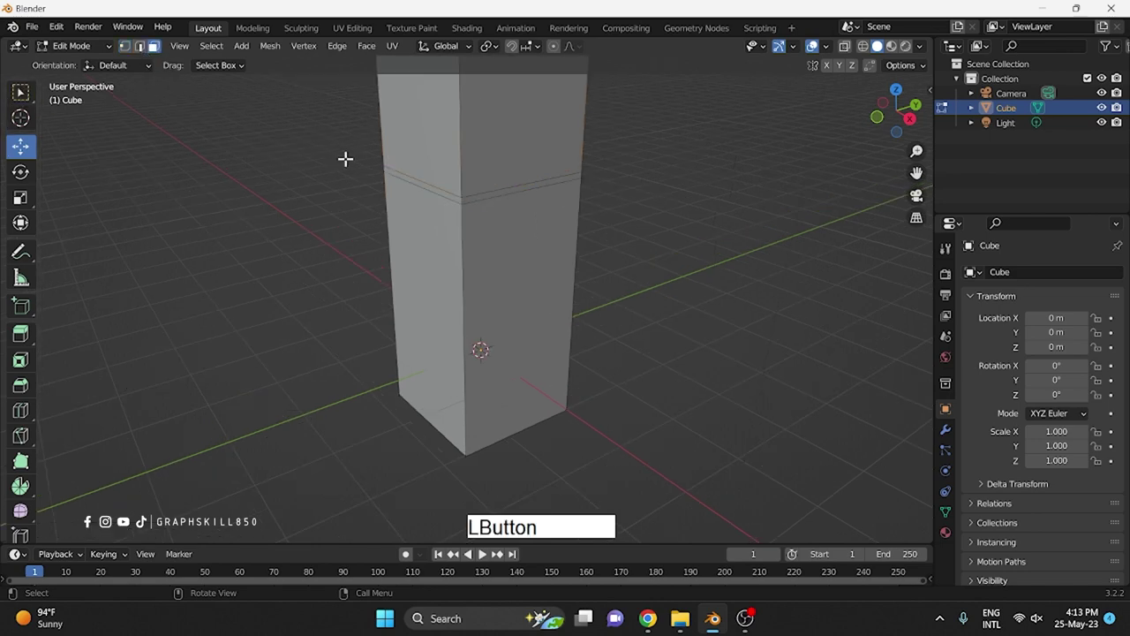
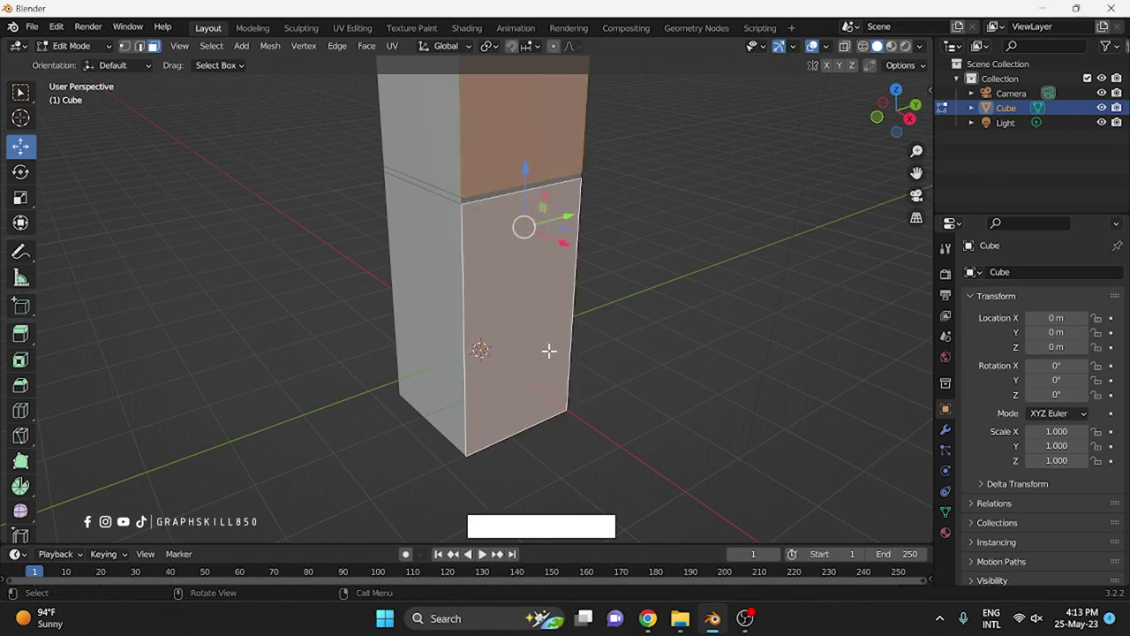
pyautogui.press('e')
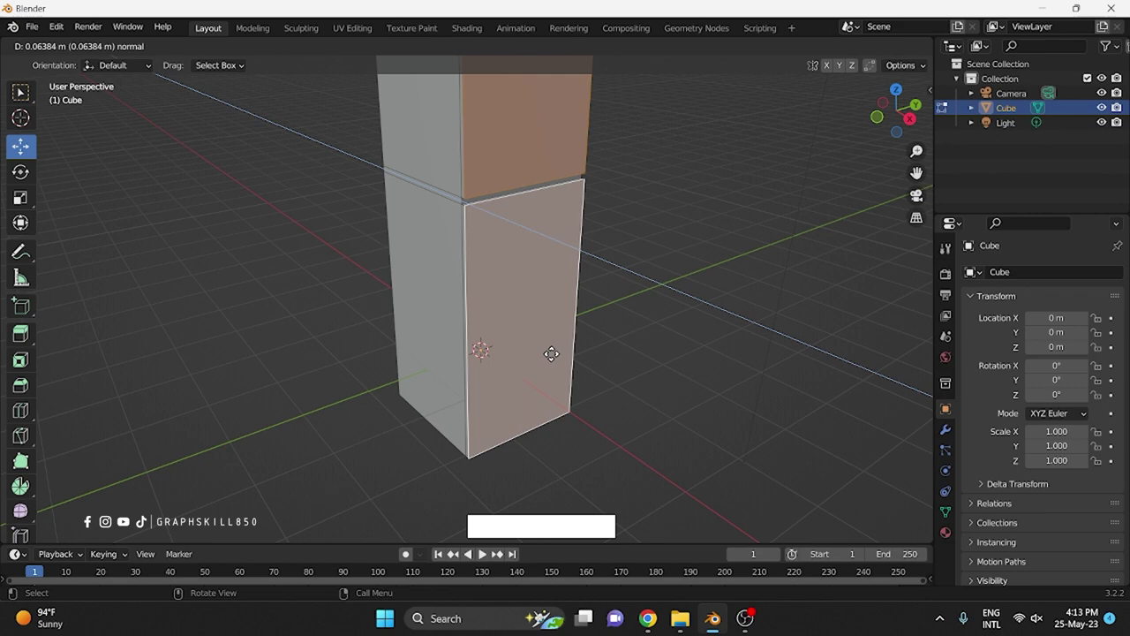
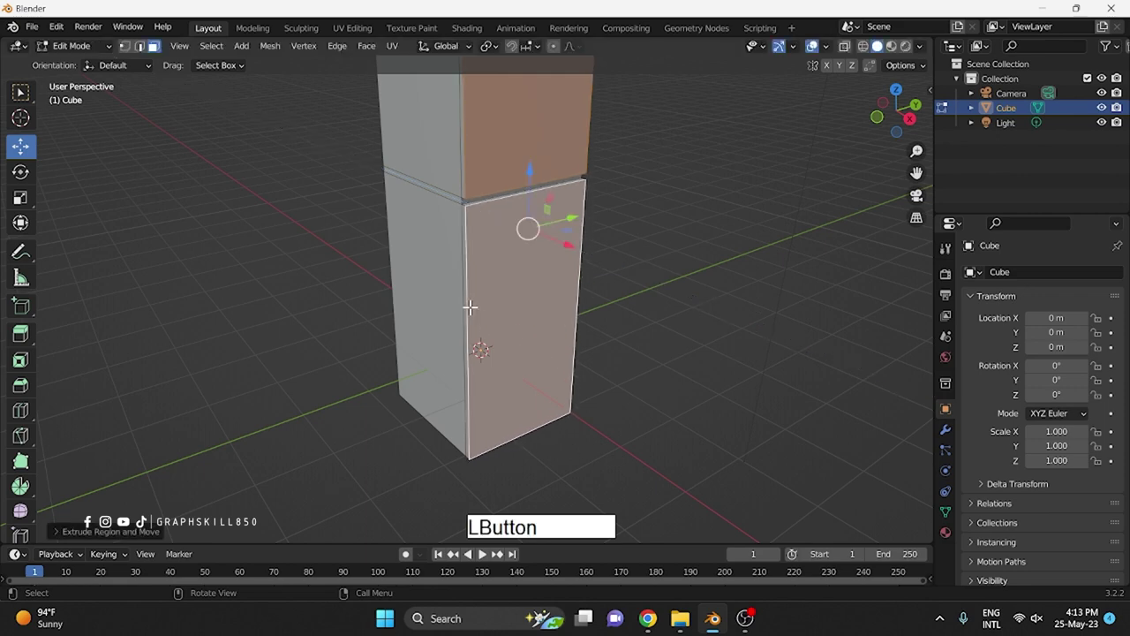
pyautogui.press('e')
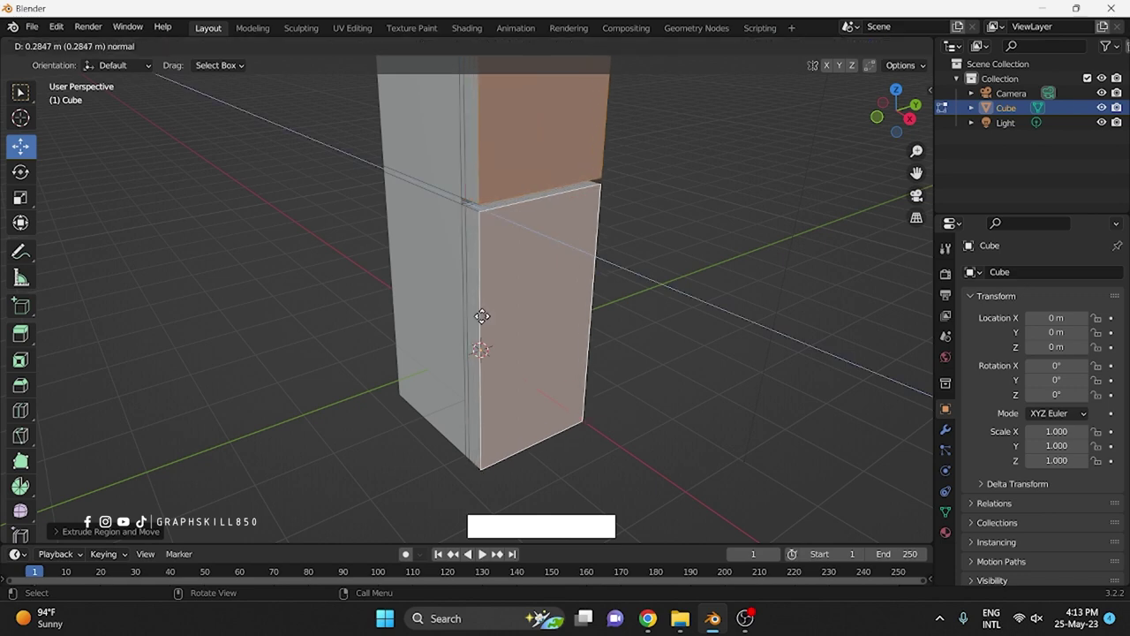
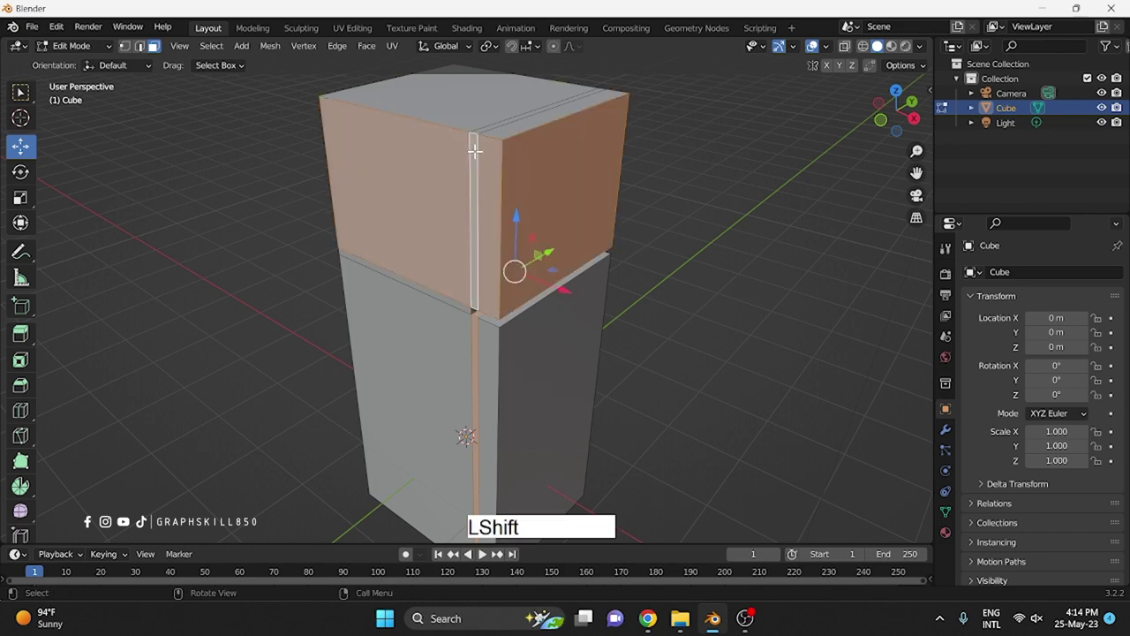
# Step: Extrude the thin vertical strip beside the doors inward along normals and scale it slightly
pyautogui.press('ctrl+z')
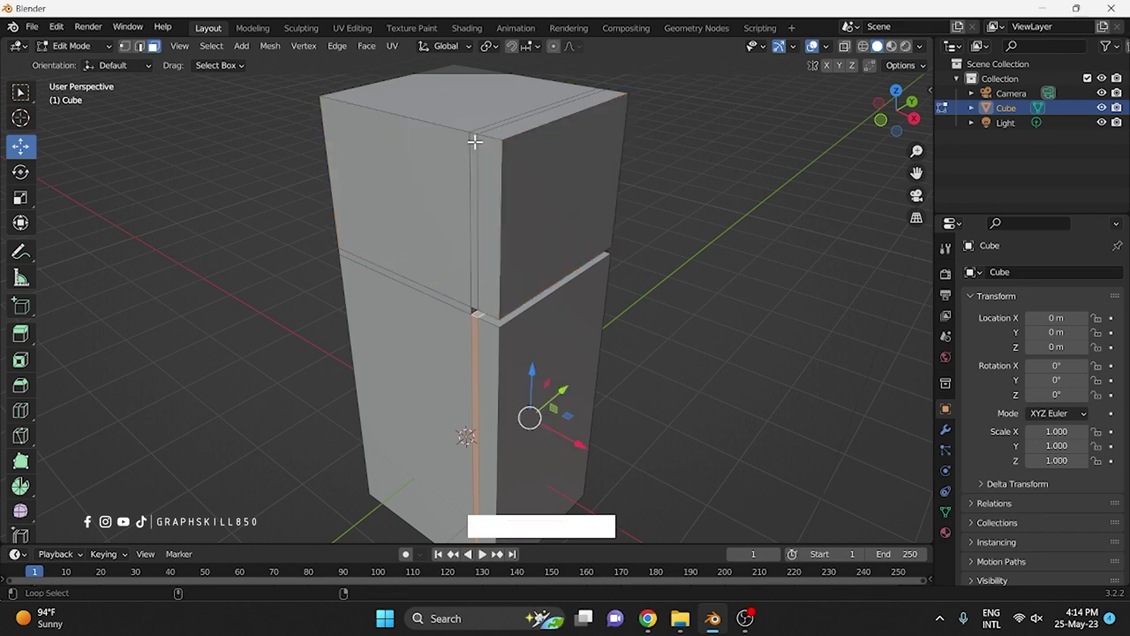
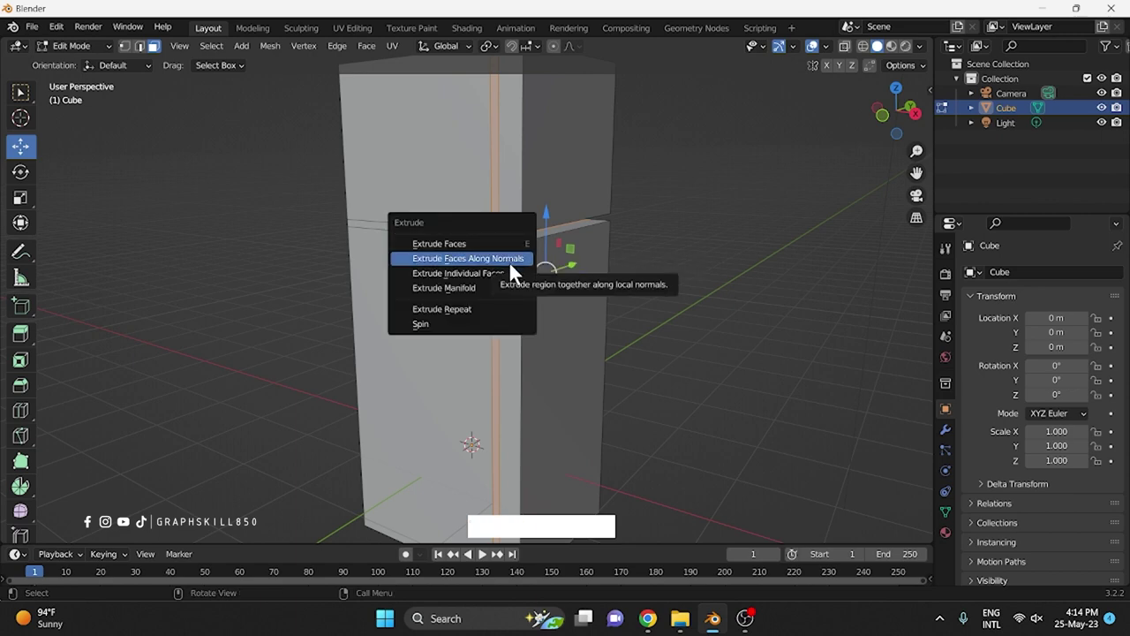
pyautogui.click(514, 272)
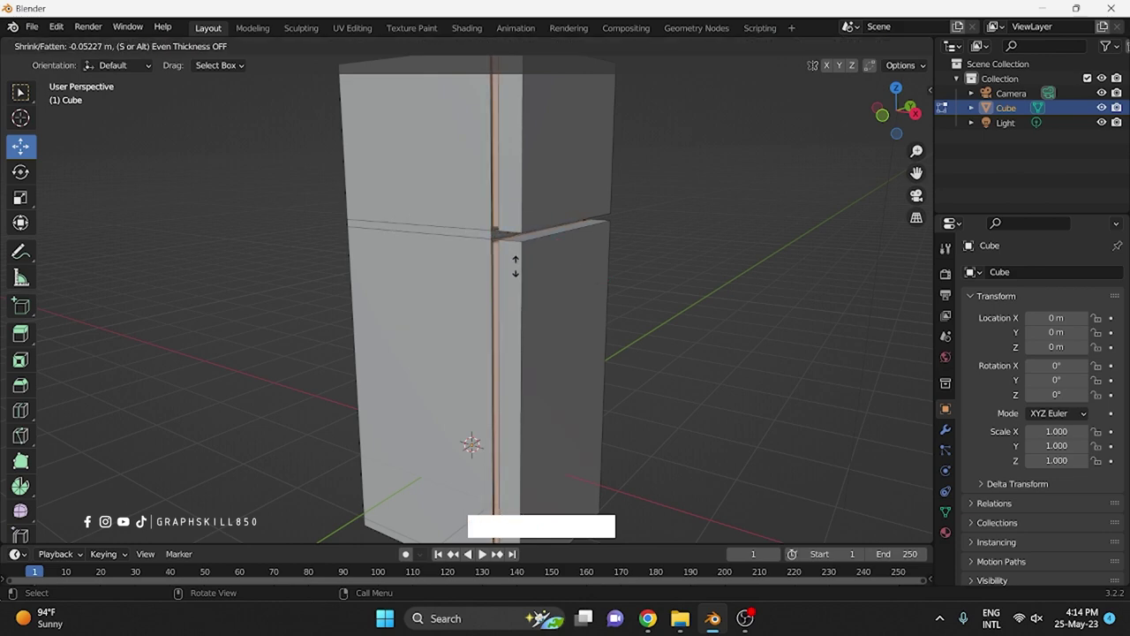
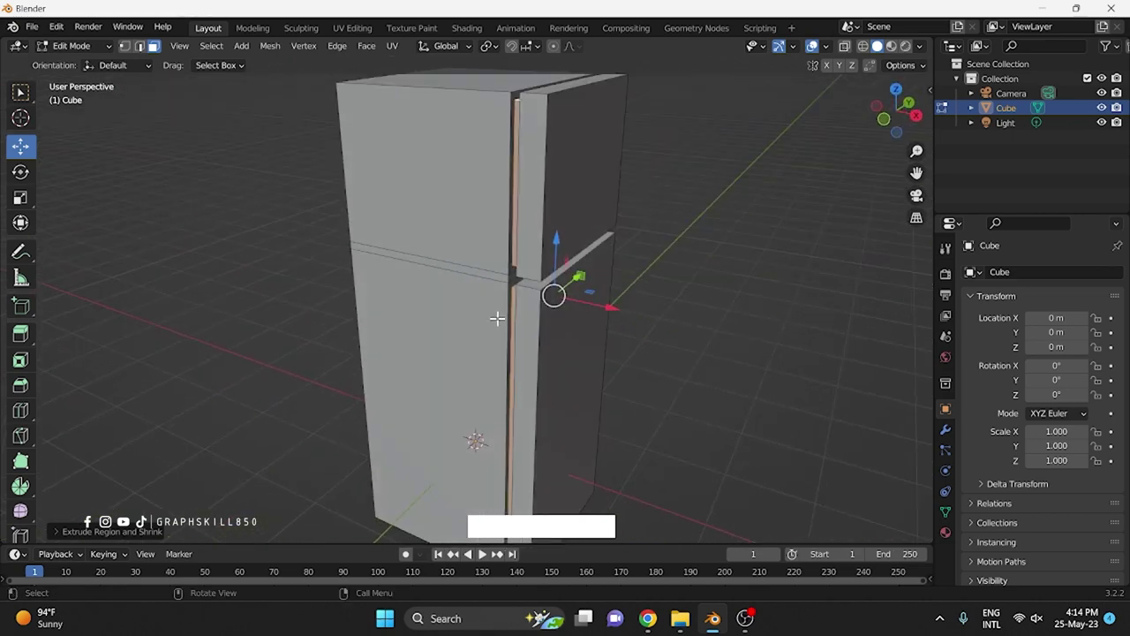
pyautogui.press('s')
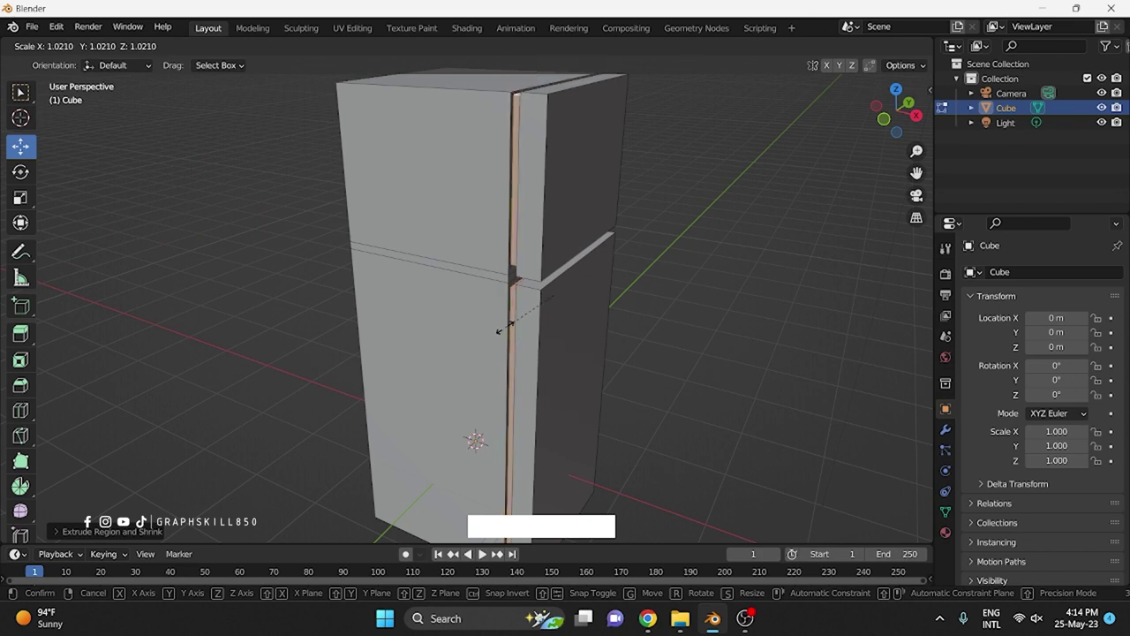
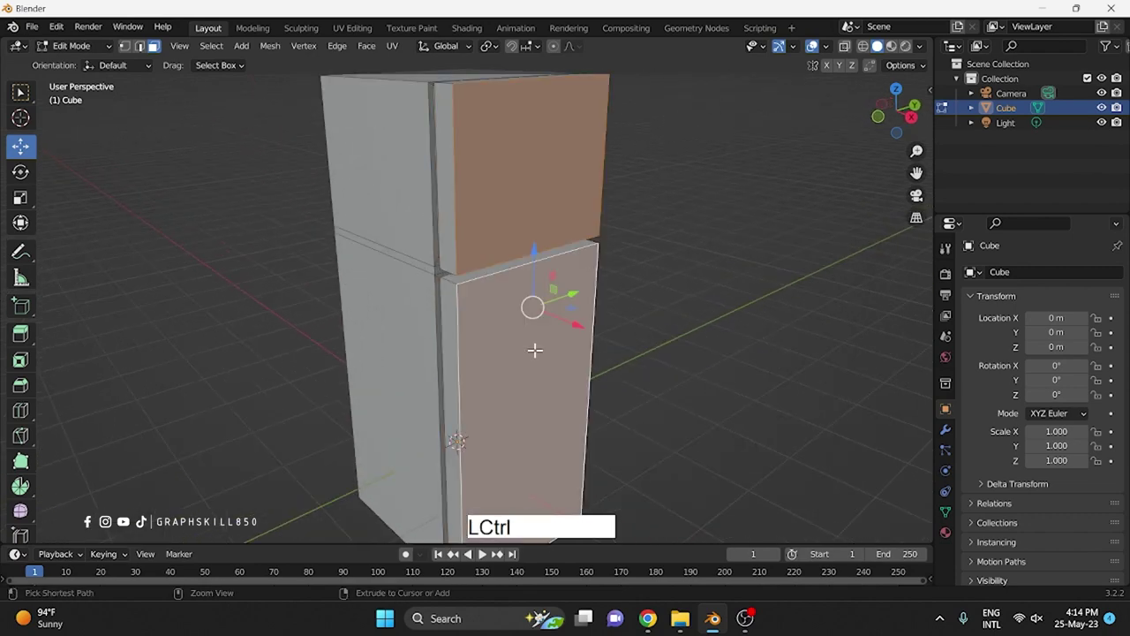
# Step: Apply all transforms to the fridge body in Object Mode and return to mesh editing
pyautogui.press('ctrl+b')
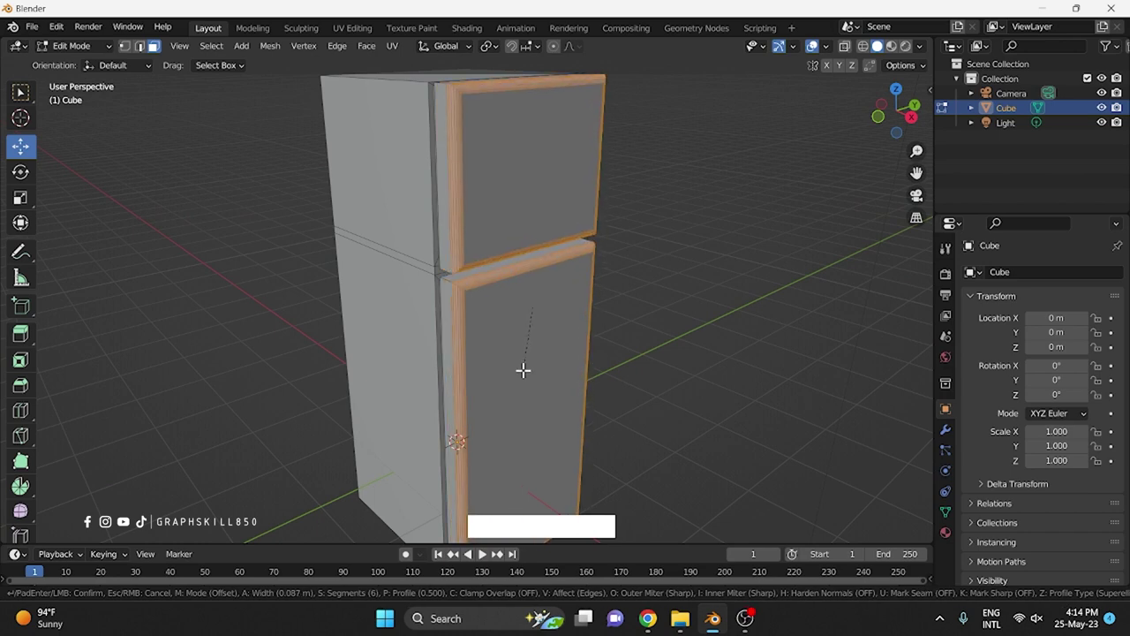
pyautogui.press('Escape')
pyautogui.press('Tab')
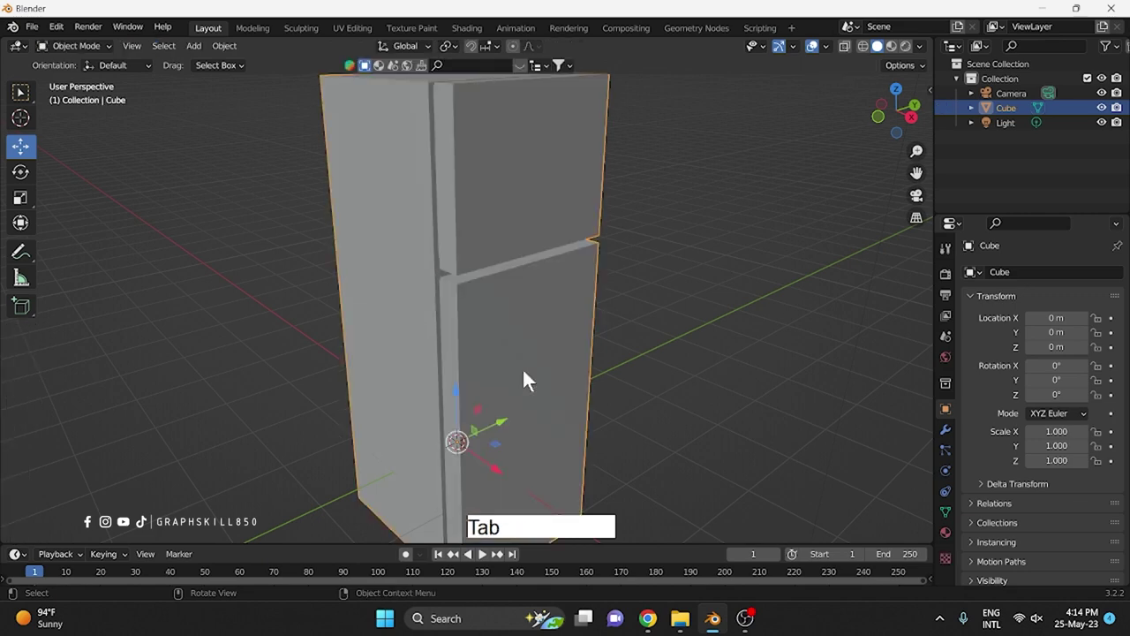
pyautogui.press('ctrl+a')
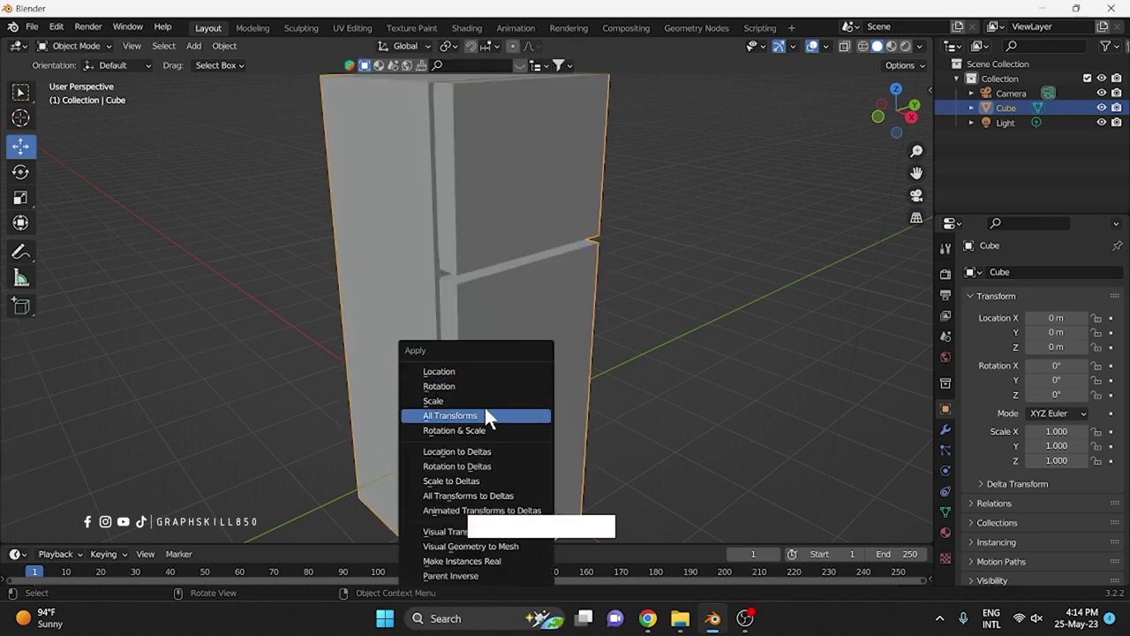
pyautogui.click(491, 420)
pyautogui.press('Tab')
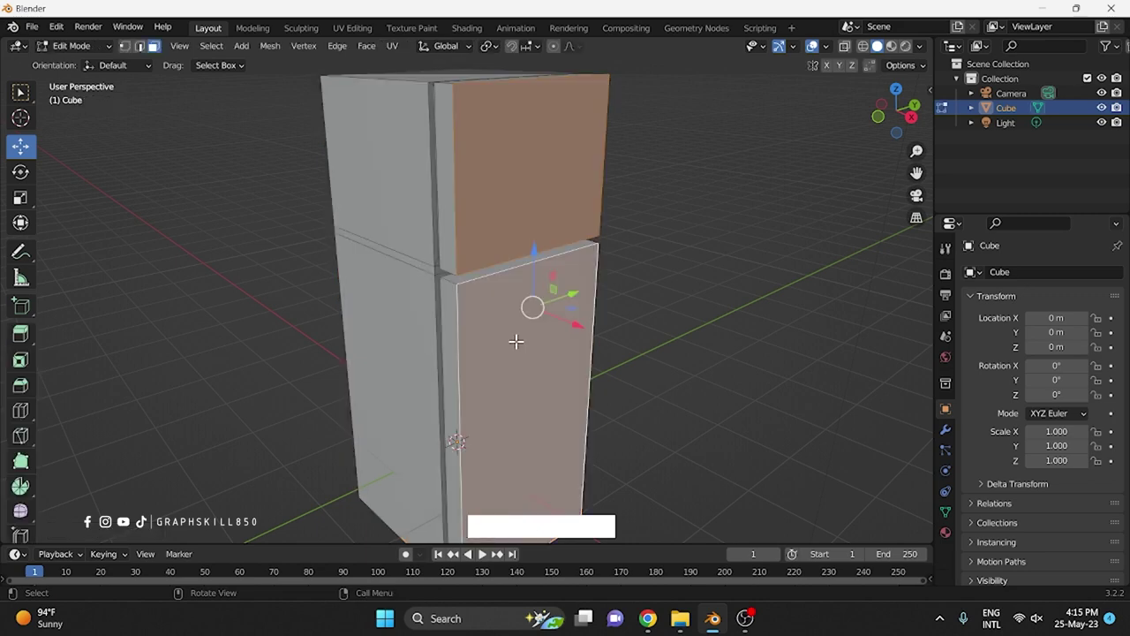
# Step: Bevel the outer edges of both door faces into wide rounded borders
pyautogui.press('ctrl+b')
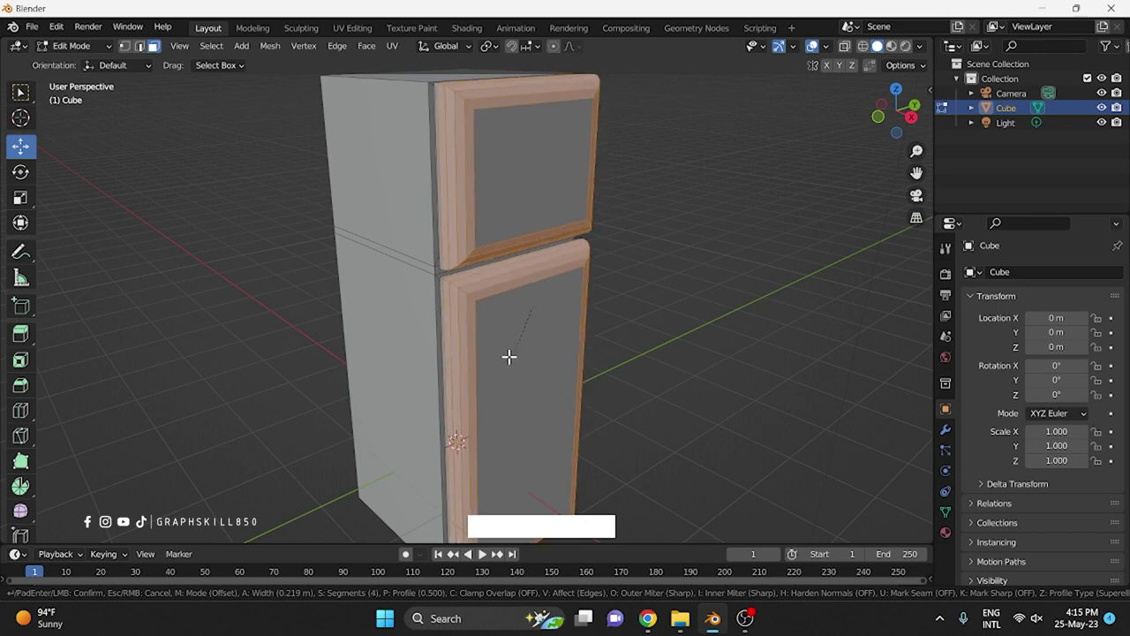
pyautogui.middleClick(288, 317)
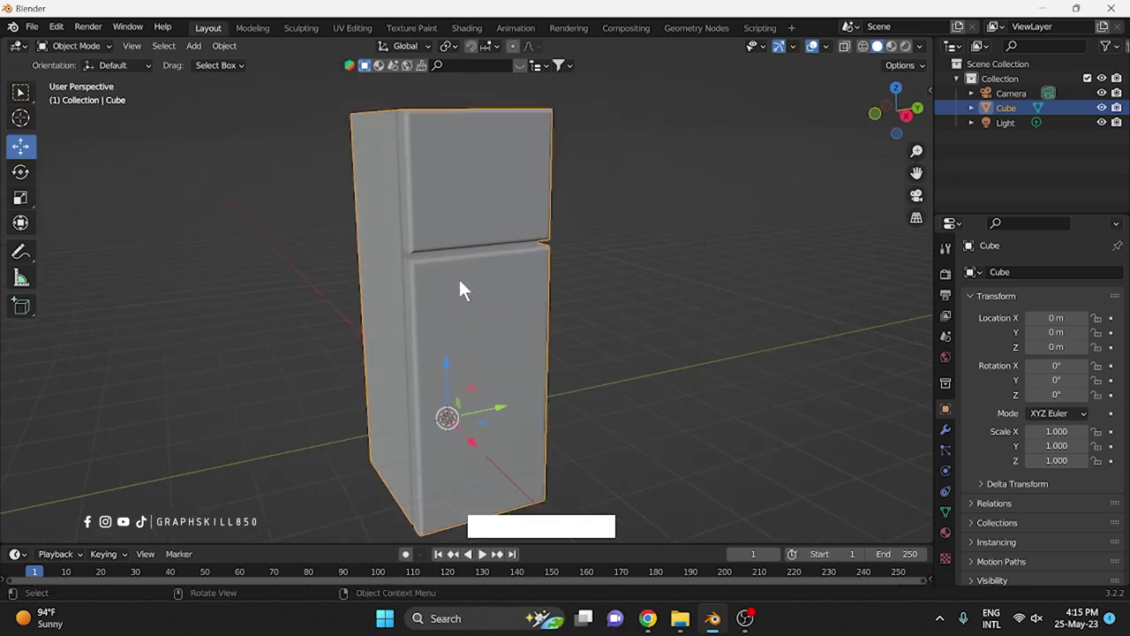
# Step: Add a tiny cube, Cube.001, and place it near the upper fridge door
pyautogui.press('shift+a')
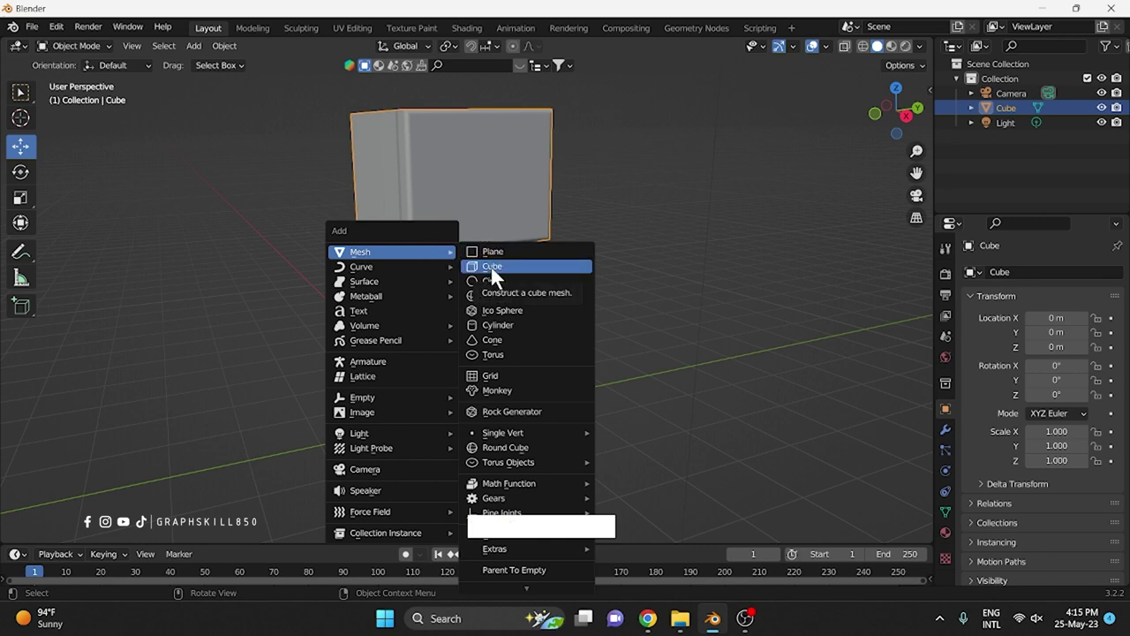
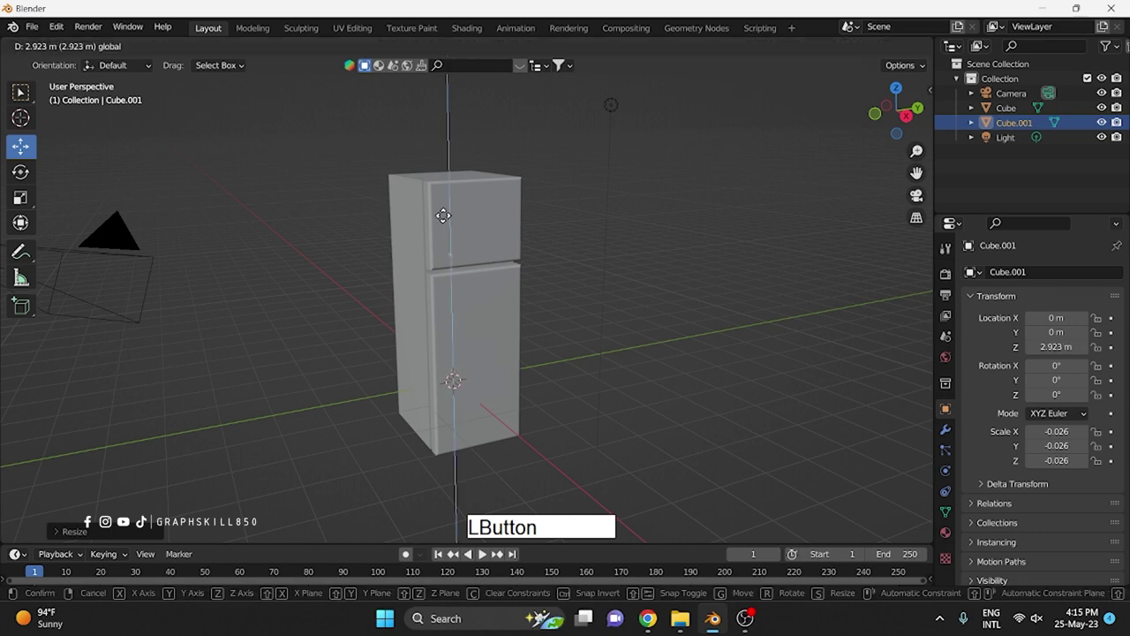
pyautogui.click(471, 227)
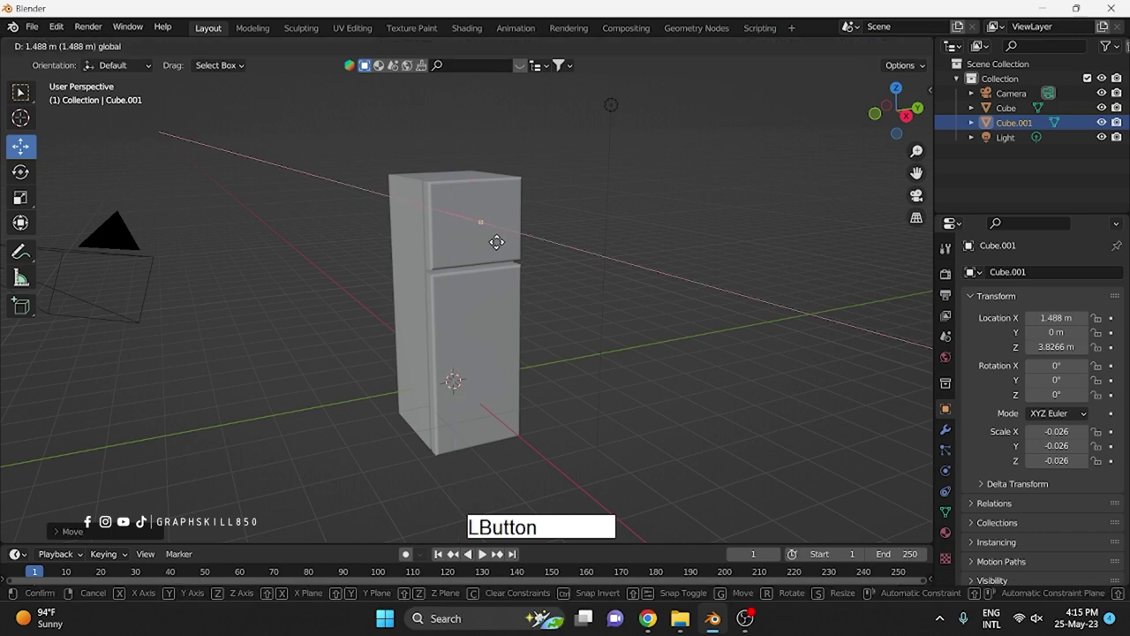
pyautogui.middleClick(461, 250)
pyautogui.click(504, 452)
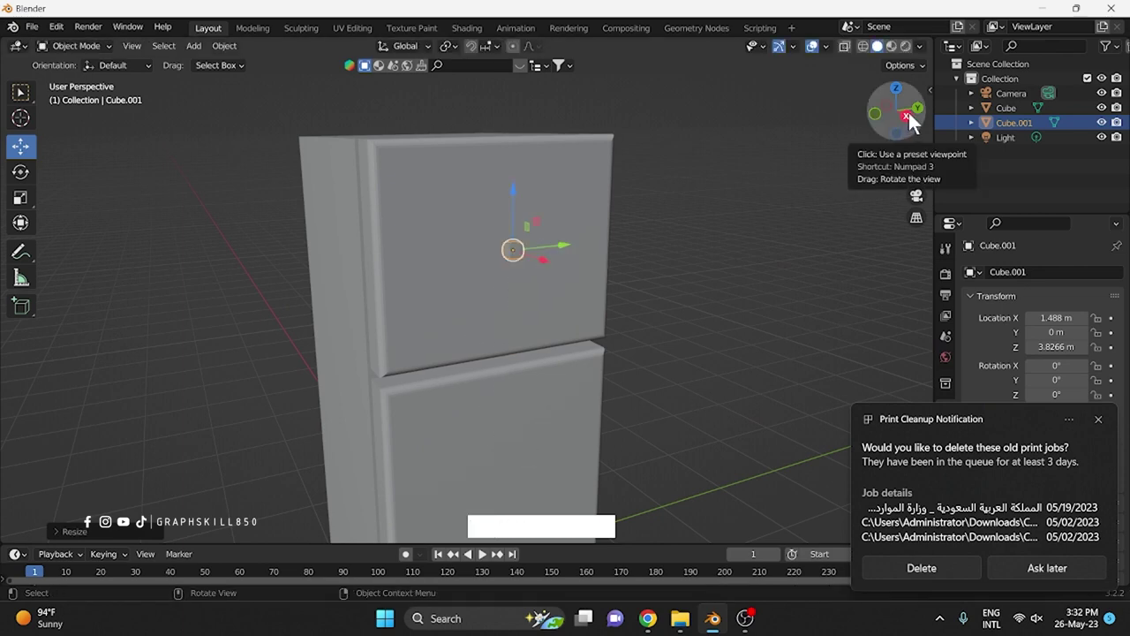
# Step: View the fridge straight from the right in see-through wireframe shading
pyautogui.click(913, 125)
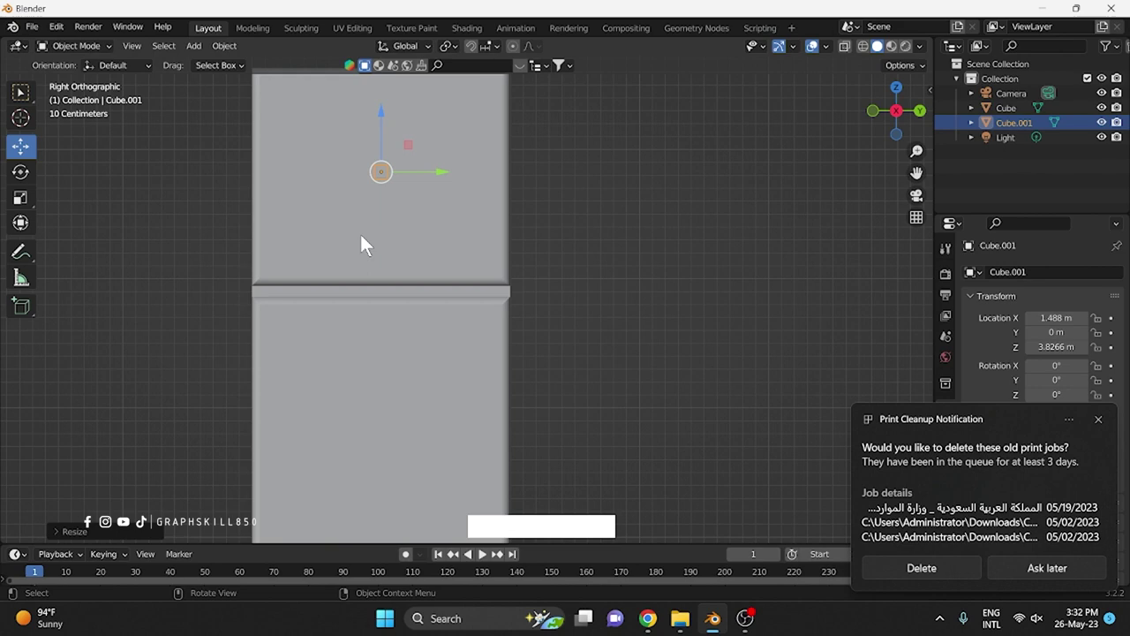
pyautogui.middleClick(375, 236)
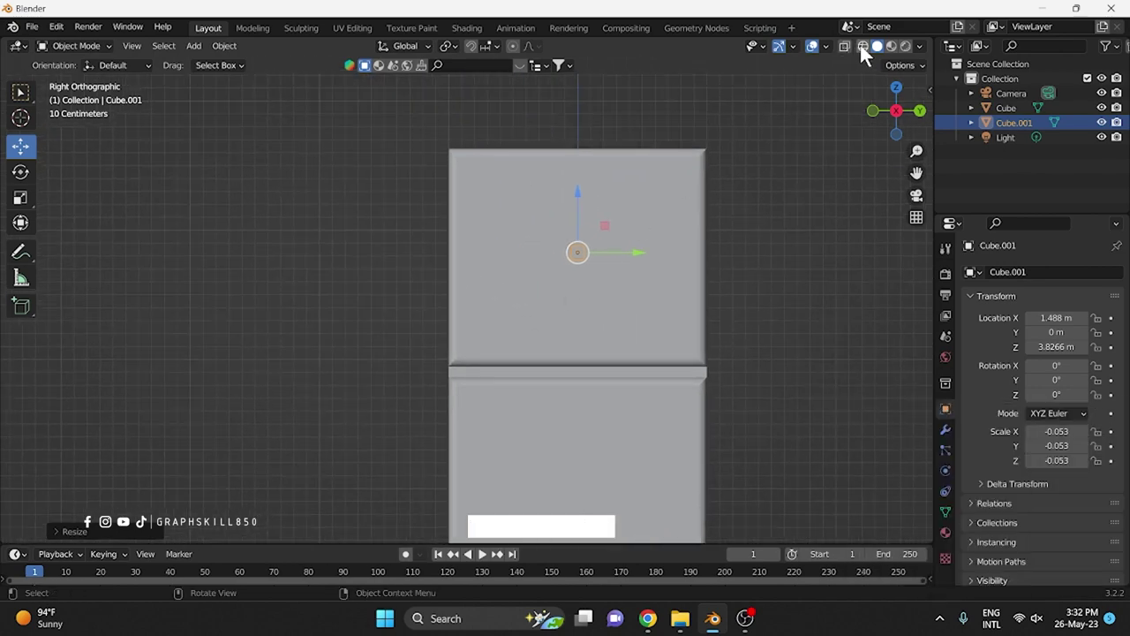
pyautogui.click(867, 56)
# Step: Nudge the handle cube sideways and enter Edit Mode with vertex select
pyautogui.click(709, 226)
pyautogui.press('Tab')
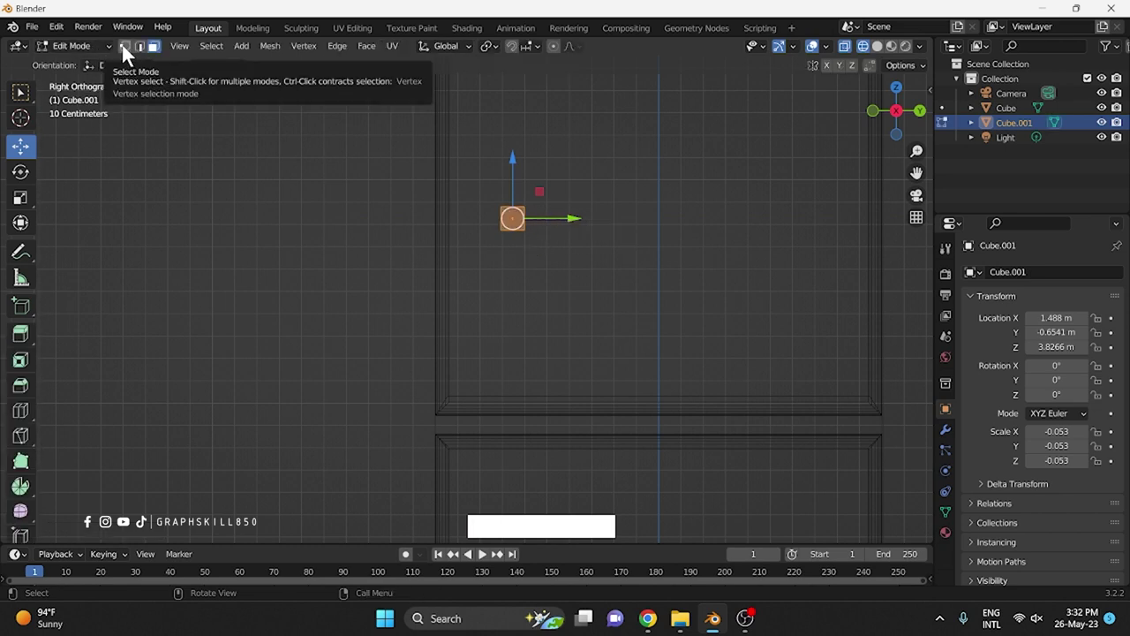
pyautogui.click(127, 52)
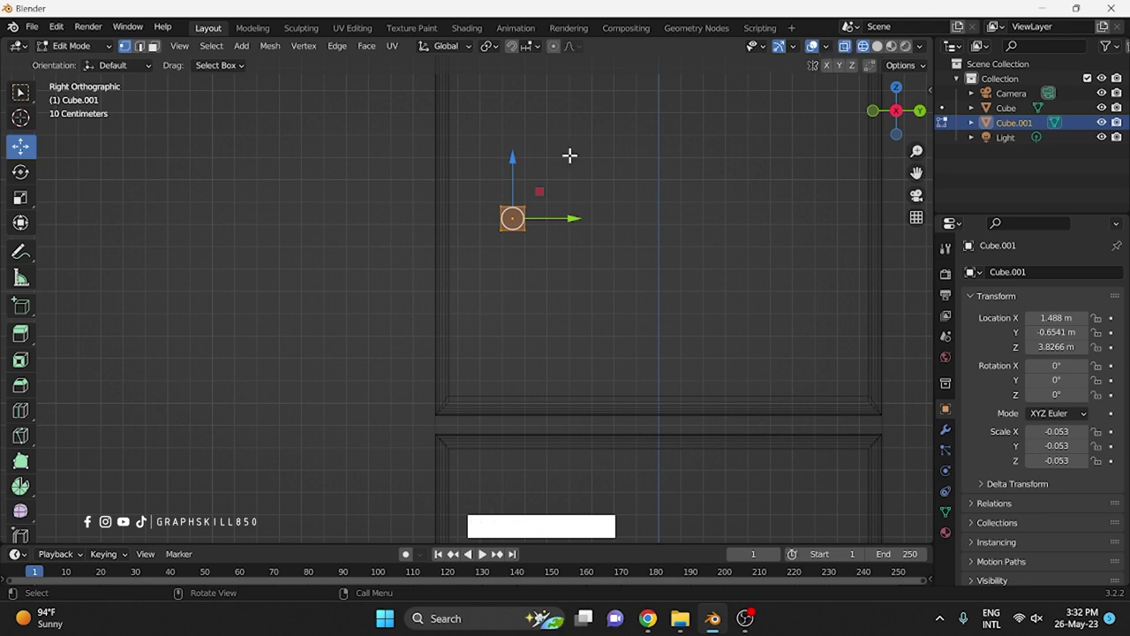
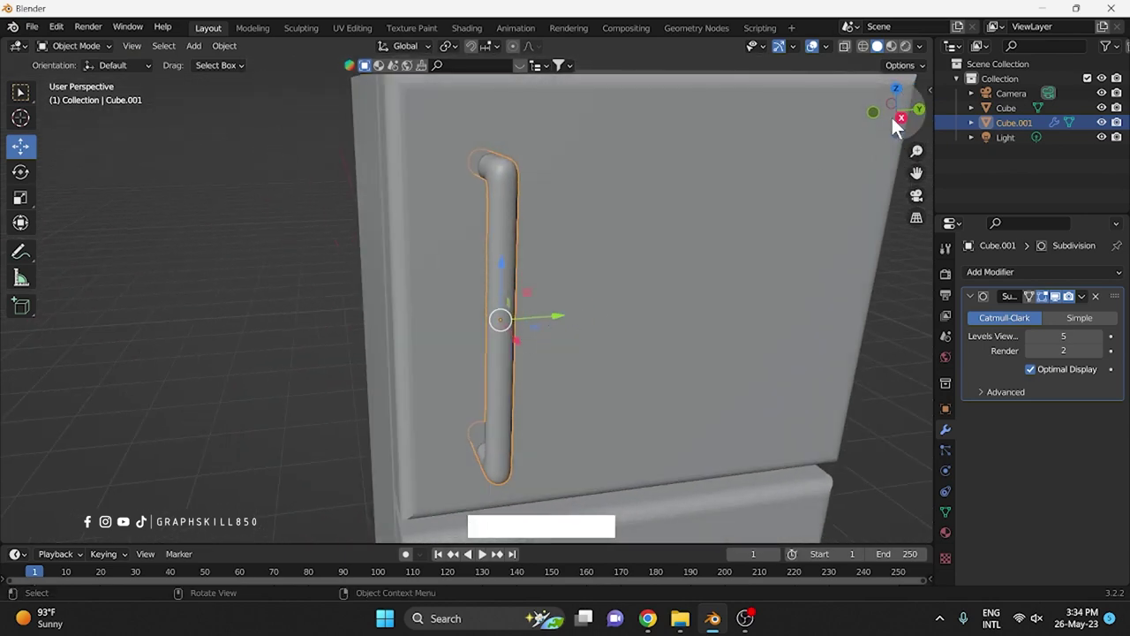
# Step: Duplicate the handle in Right view and move it down along Z onto the lower door
pyautogui.click(908, 128)
pyautogui.click(496, 239)
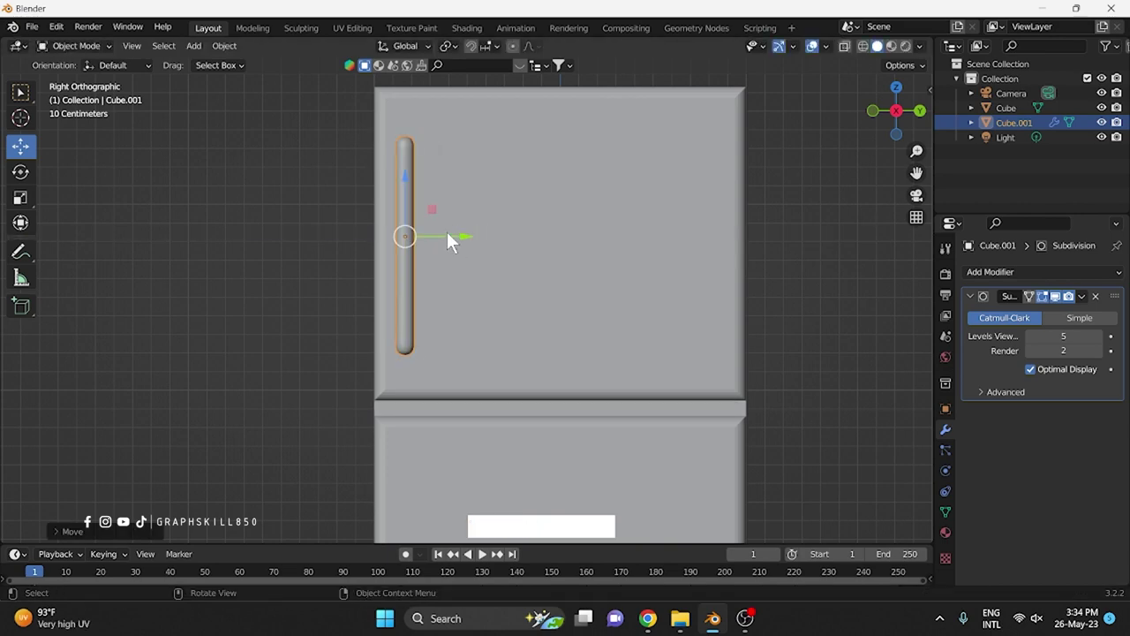
pyautogui.middleClick(524, 307)
pyautogui.press('shift+d')
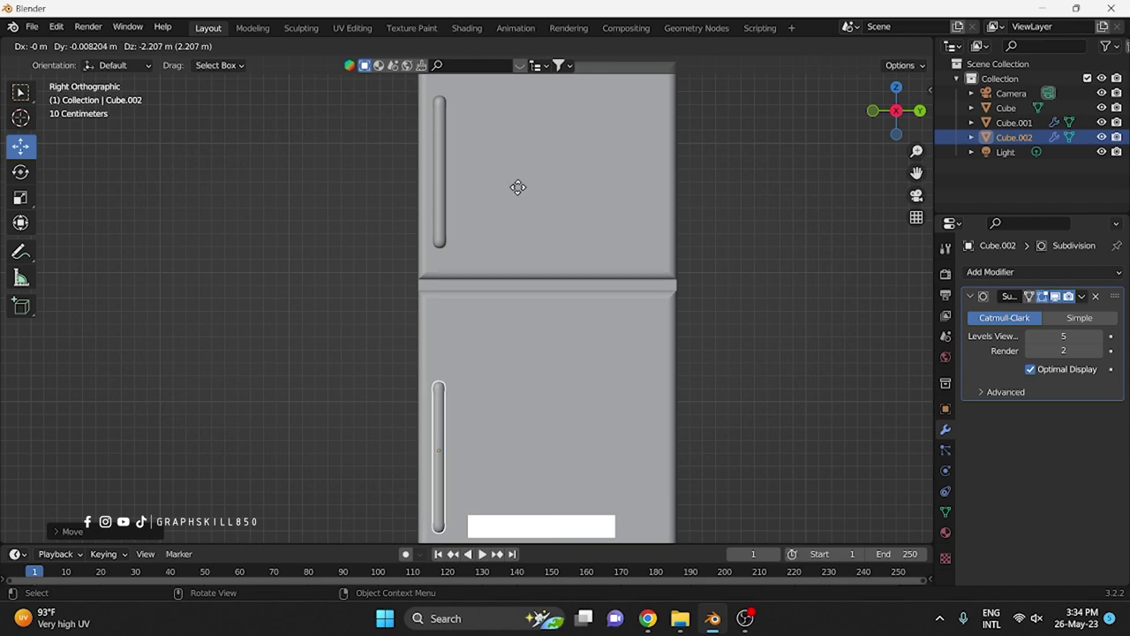
pyautogui.press('z')
pyautogui.write('ی')
pyautogui.click(527, 133)
# Step: Orbit around the fridge to check both door handles, then select the upper one
pyautogui.middleClick(507, 324)
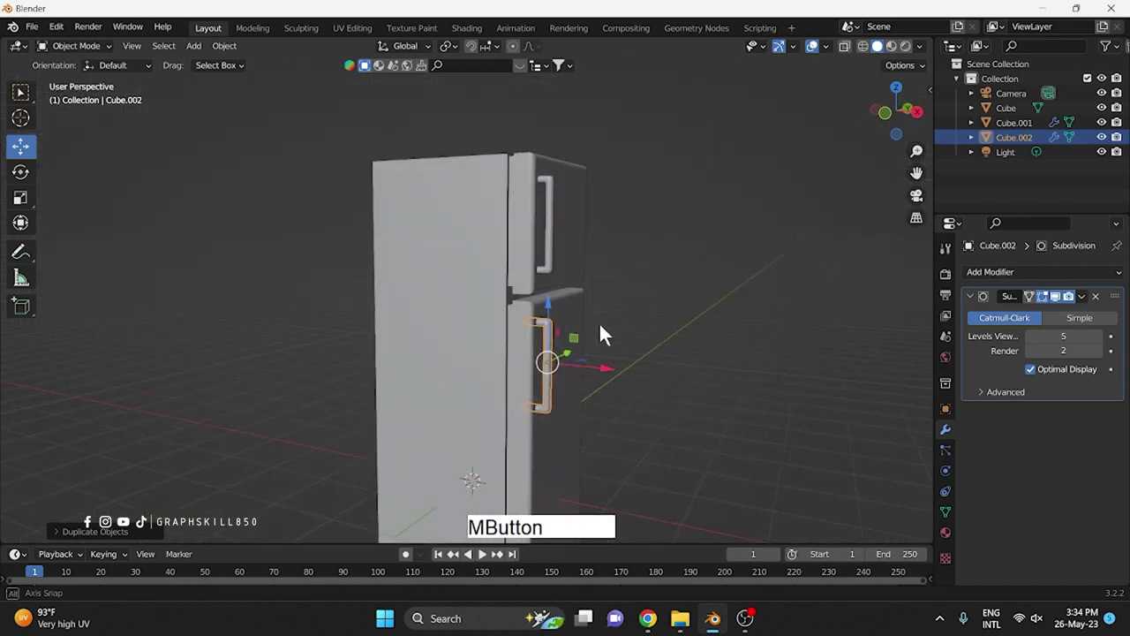
pyautogui.click(757, 284)
pyautogui.middleClick(667, 260)
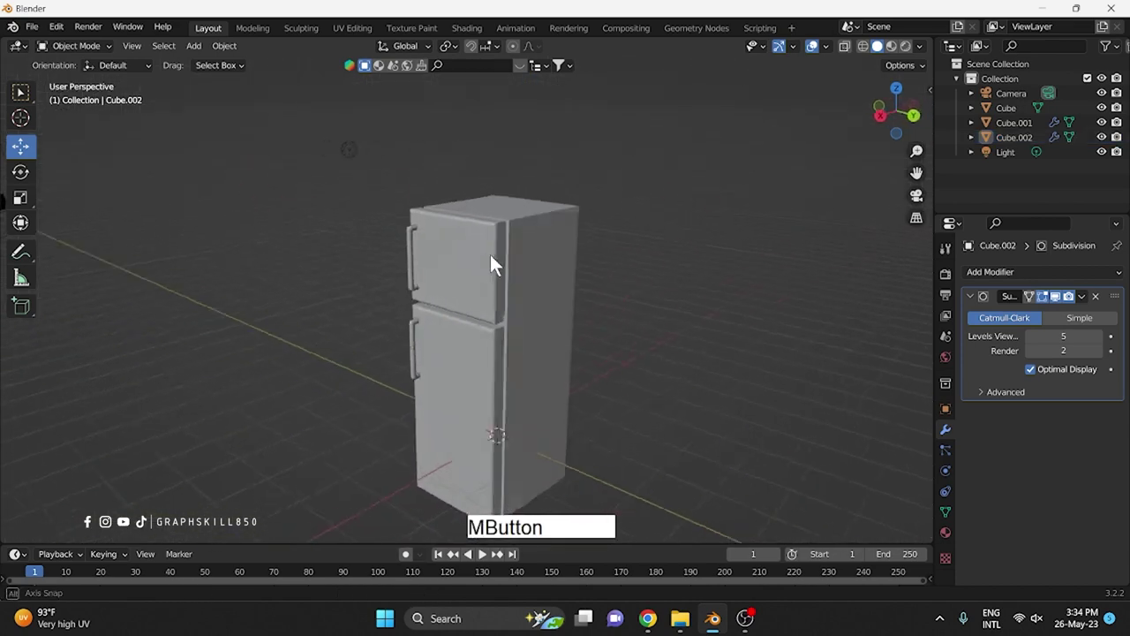
pyautogui.click(387, 343)
pyautogui.press('Caps_Lock')
pyautogui.click(385, 270)
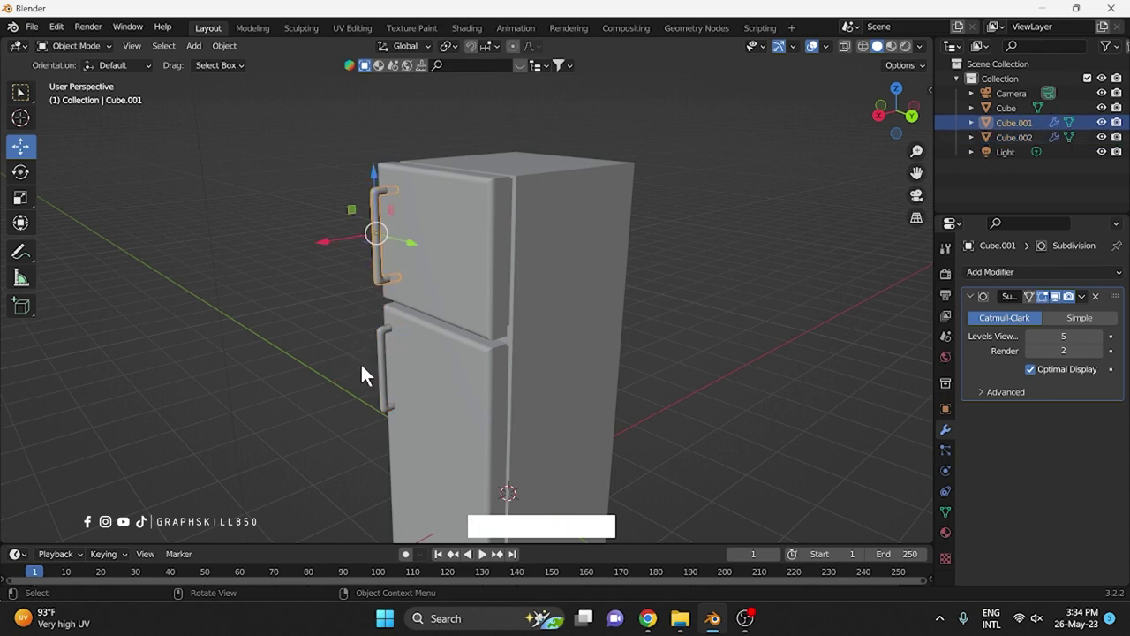
pyautogui.click(383, 370)
pyautogui.click(341, 323)
pyautogui.click(458, 264)
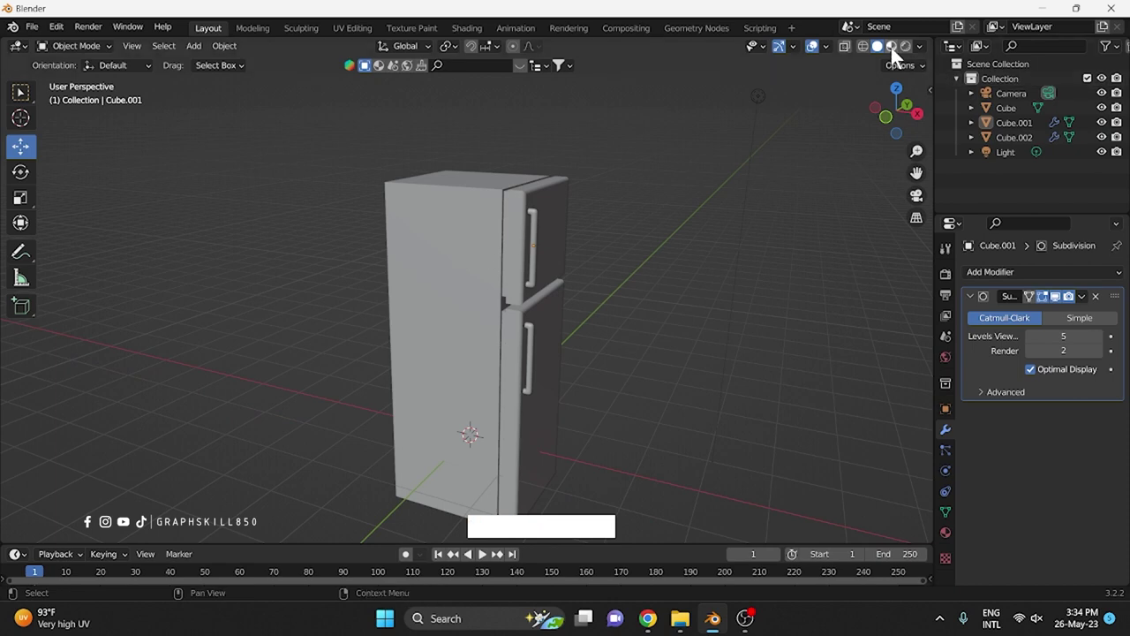
# Step: In Material Preview, give the fridge body a new glossy metallic grey material
pyautogui.click(900, 54)
pyautogui.middleClick(514, 257)
pyautogui.click(895, 61)
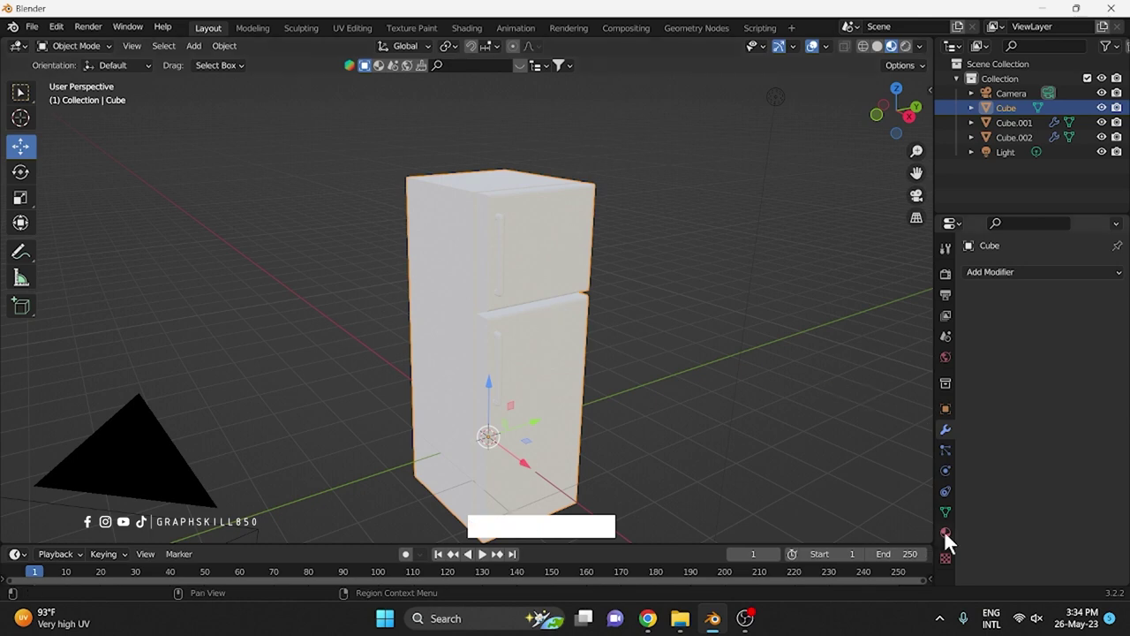
pyautogui.click(951, 542)
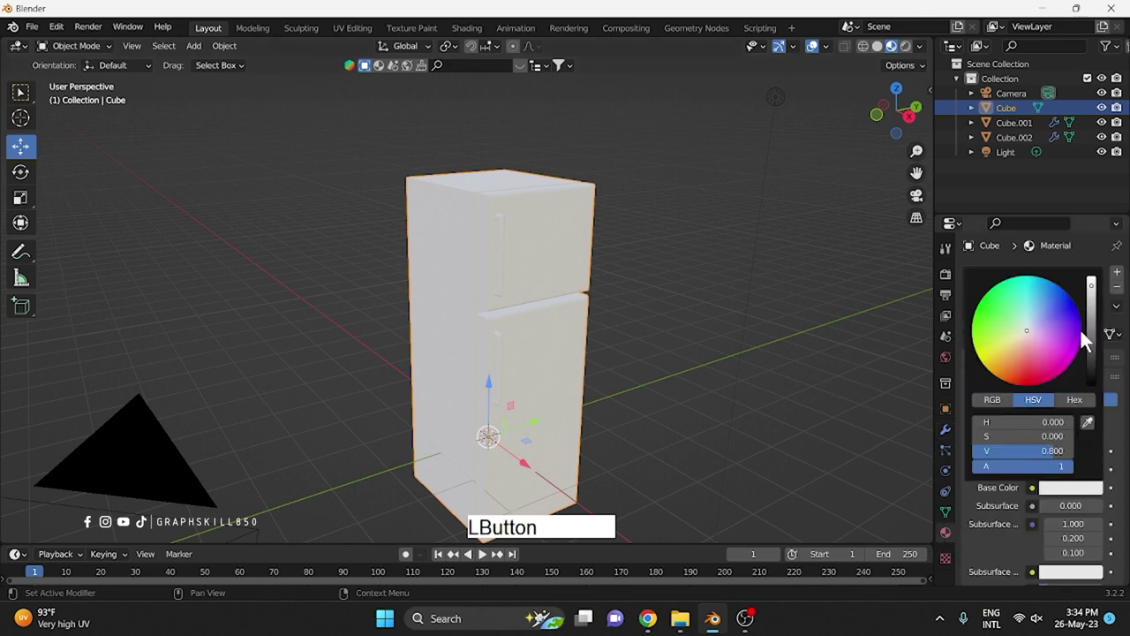
pyautogui.click(1103, 315)
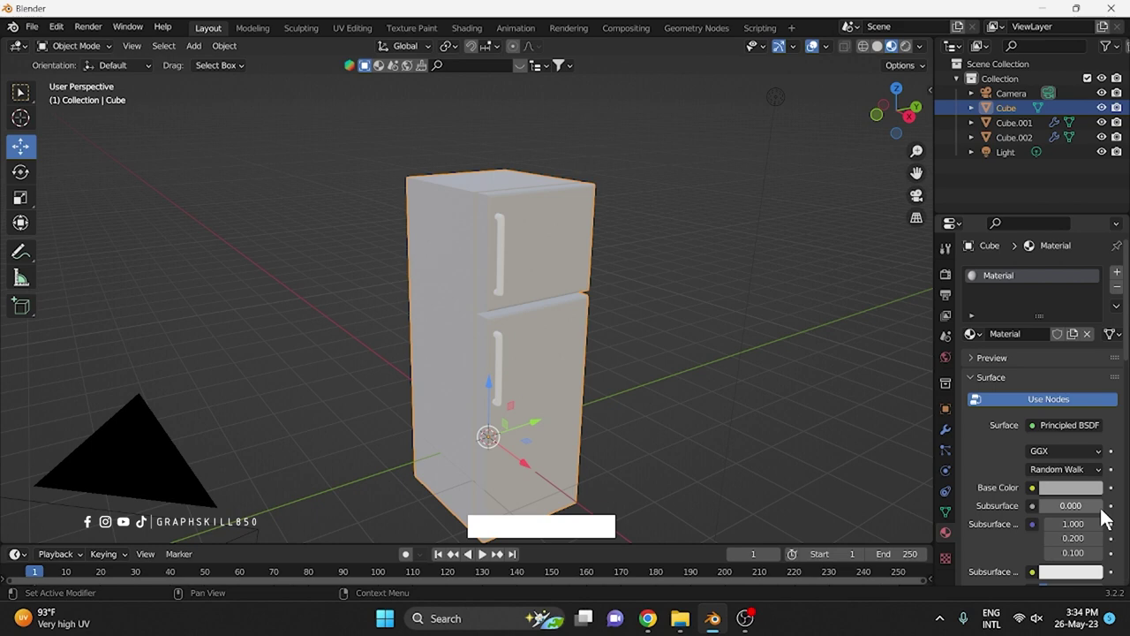
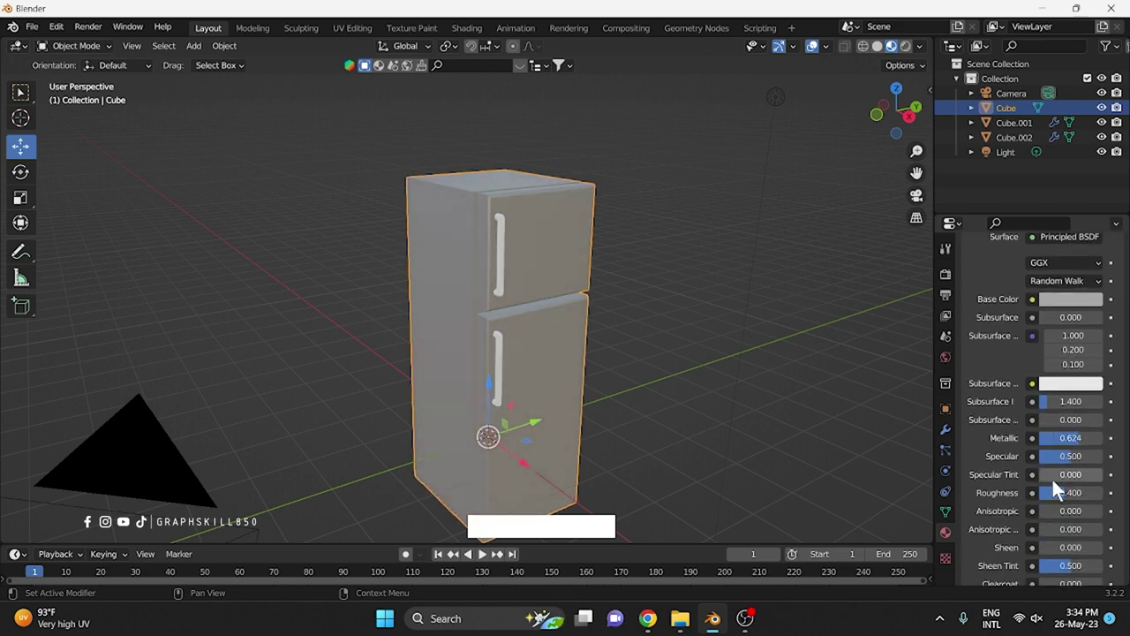
pyautogui.click(1066, 506)
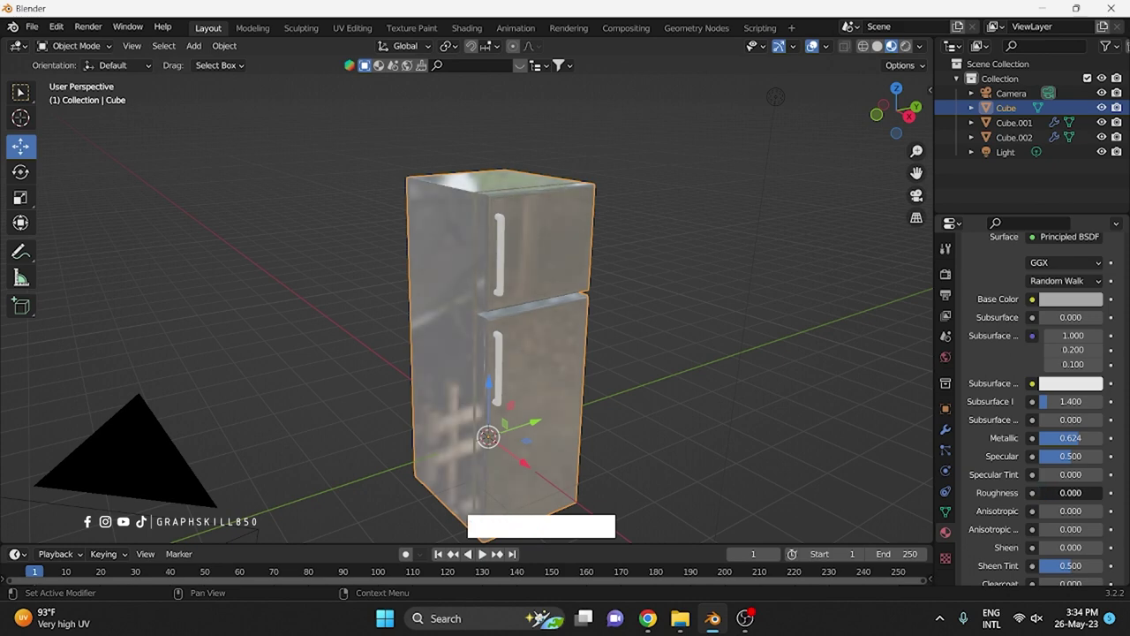
pyautogui.click(1085, 301)
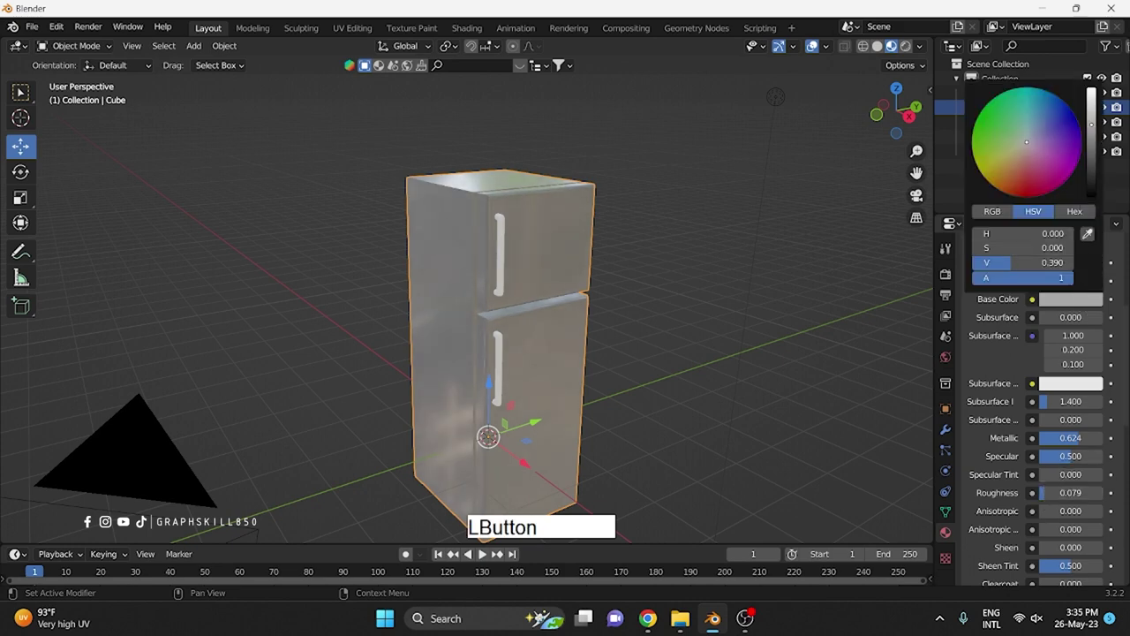
# Step: Make the lower handle's material nearly black and assign it to the upper handle too
pyautogui.click(1028, 343)
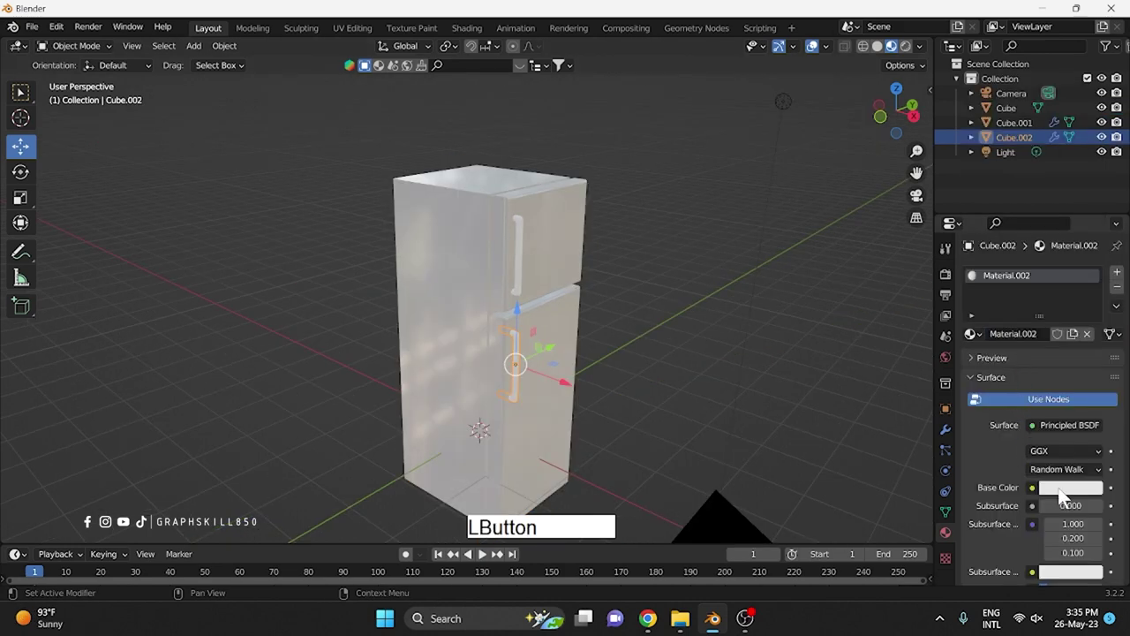
pyautogui.click(1102, 327)
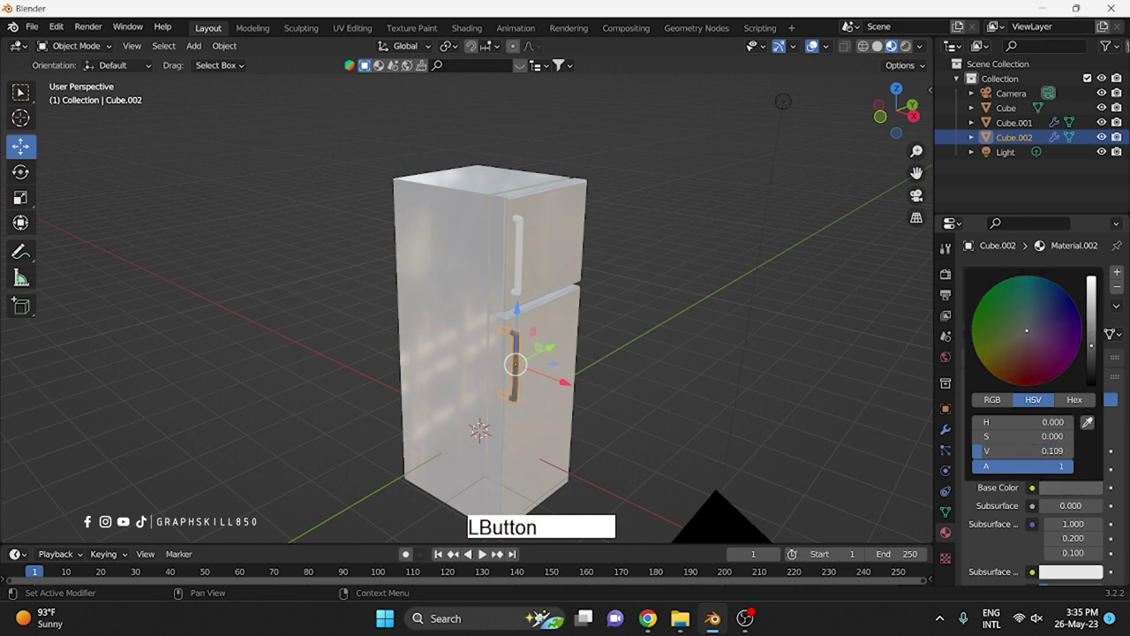
pyautogui.click(769, 336)
pyautogui.click(530, 262)
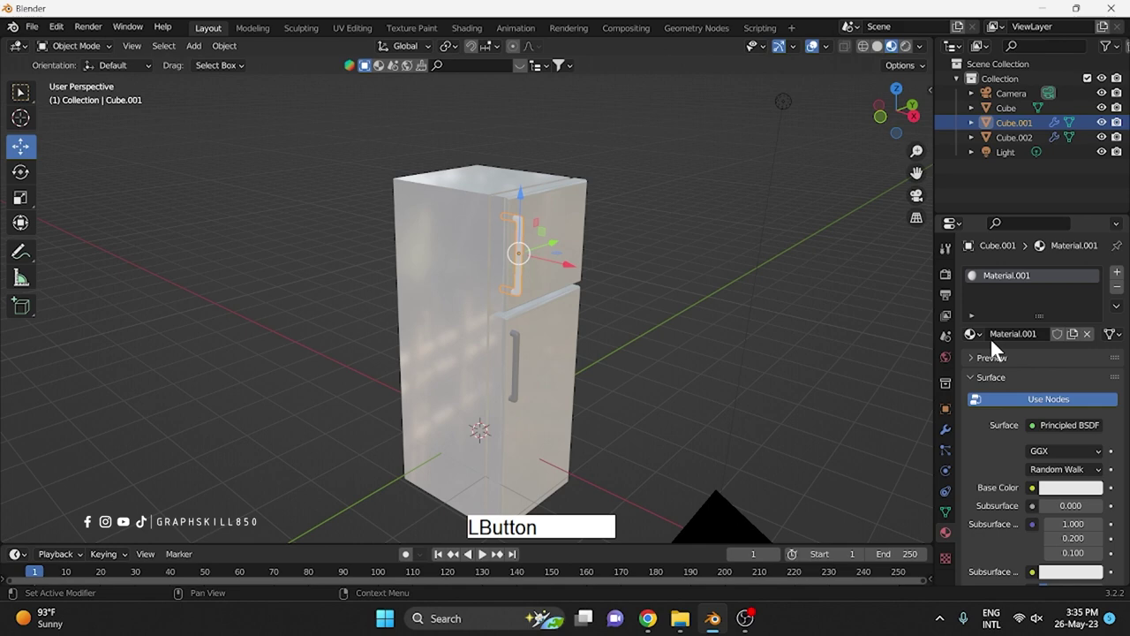
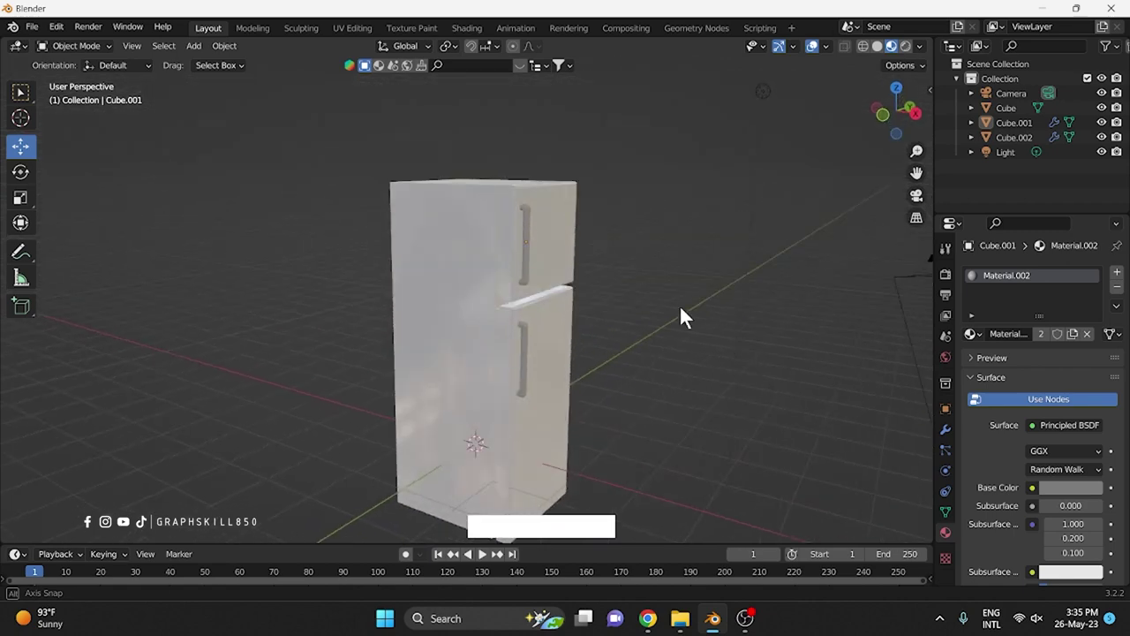
# Step: Copy the body and handles, paste a second fridge beside it and colour it black
pyautogui.middleClick(521, 290)
pyautogui.click(373, 208)
pyautogui.middleClick(472, 334)
pyautogui.click(416, 227)
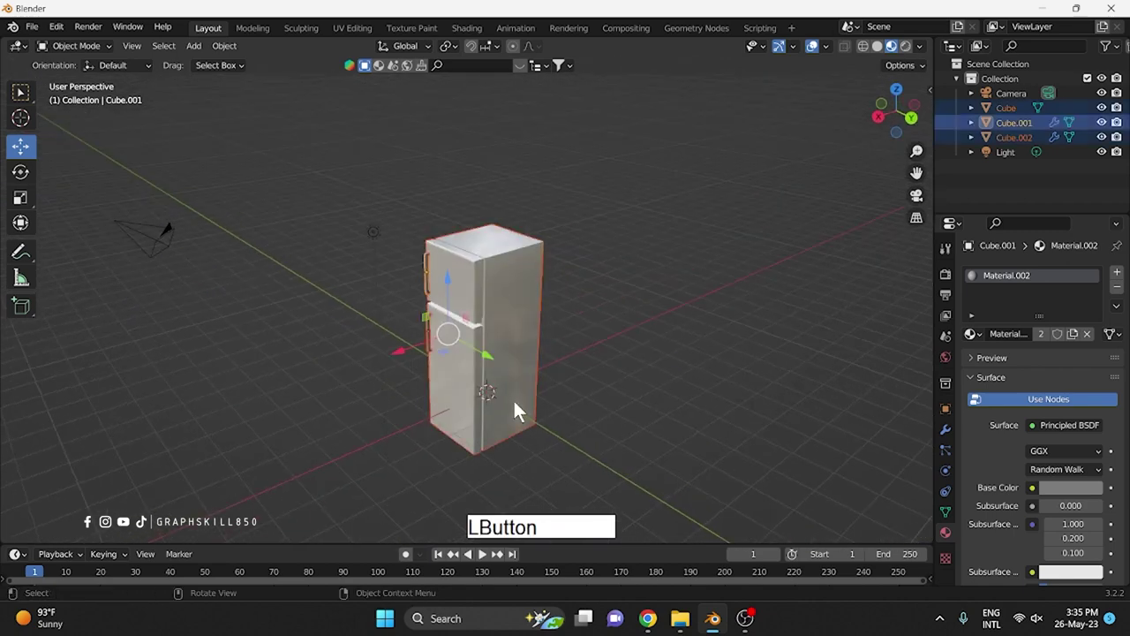
pyautogui.press('ctrl+c')
pyautogui.press('ctrl+v')
pyautogui.click(487, 350)
pyautogui.middleClick(625, 430)
pyautogui.click(727, 402)
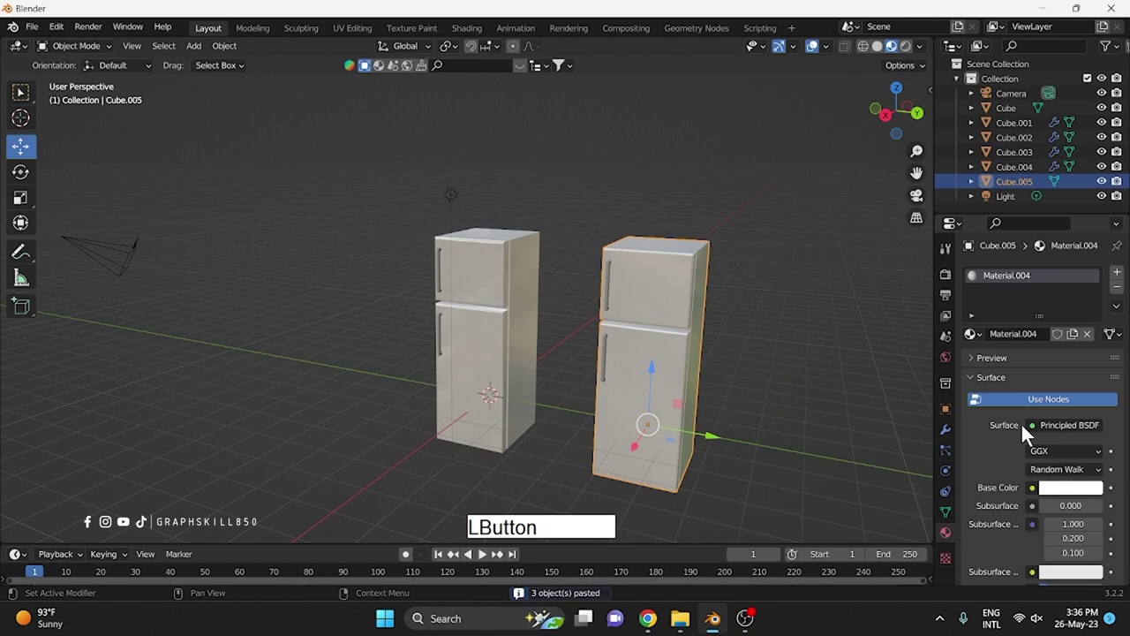
pyautogui.click(1088, 501)
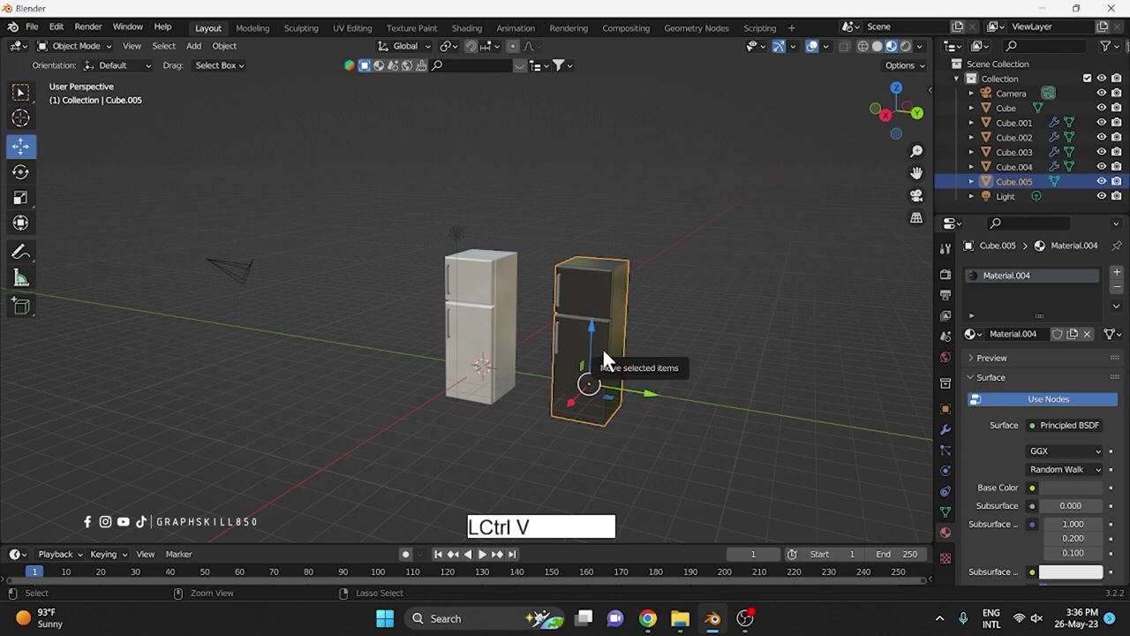
# Step: Place a third fridge right of the black one and give it a gold colour
pyautogui.click(668, 403)
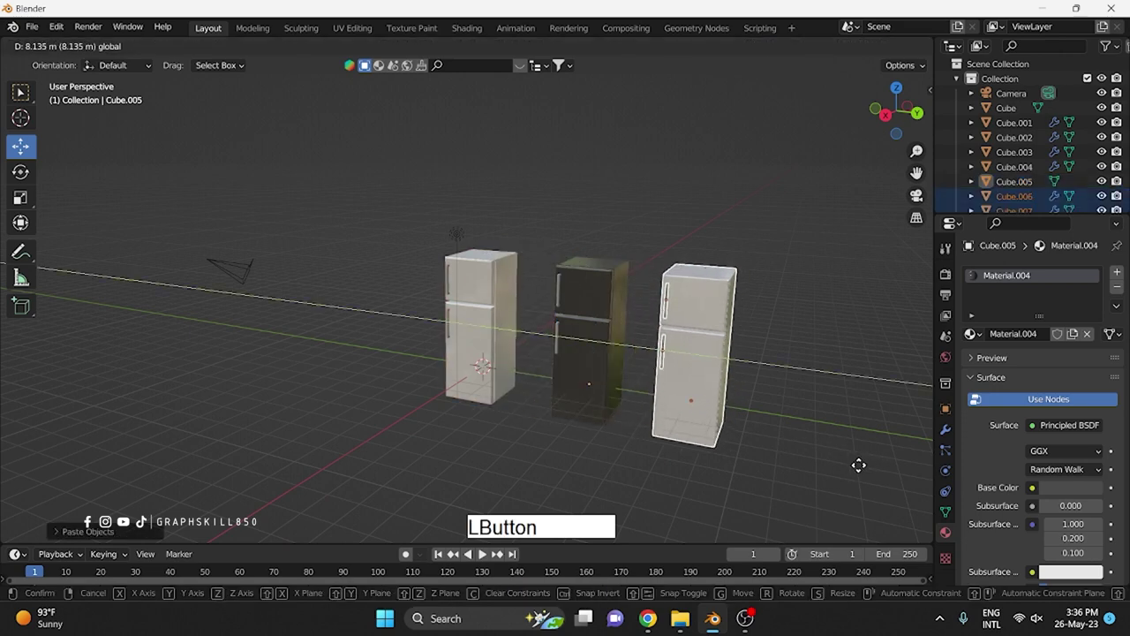
pyautogui.click(767, 431)
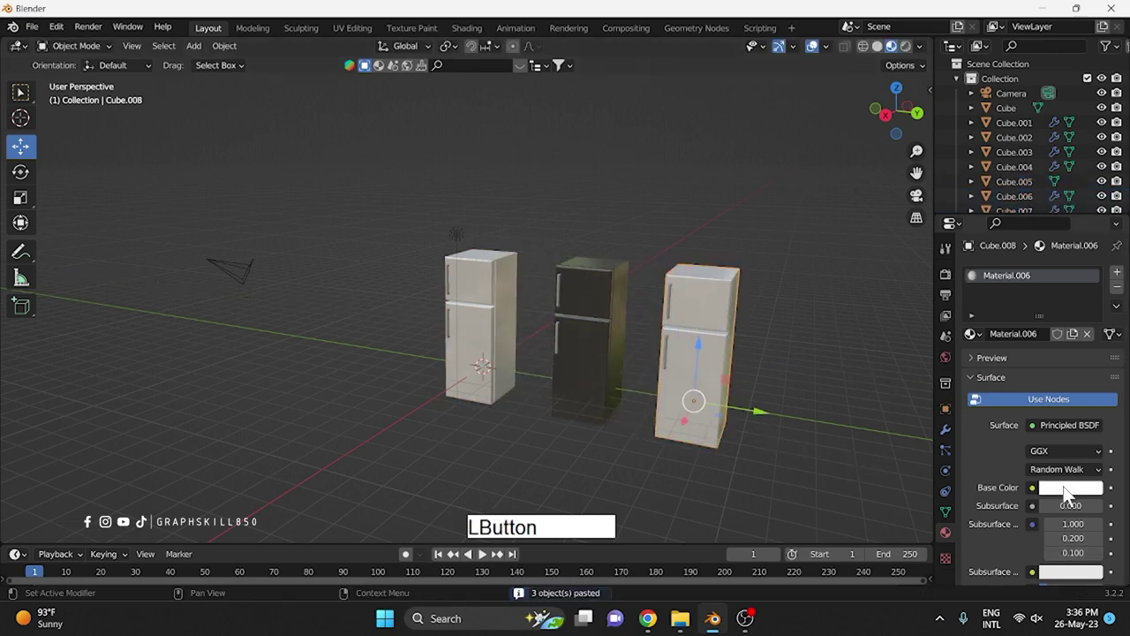
pyautogui.click(835, 359)
pyautogui.middleClick(732, 393)
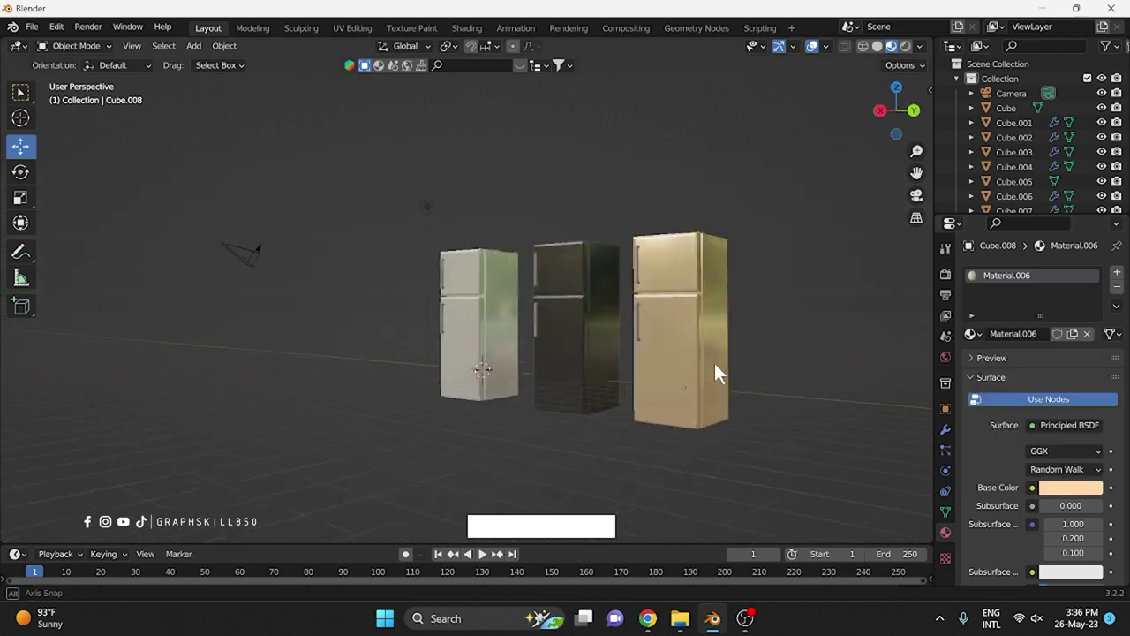
pyautogui.middleClick(603, 357)
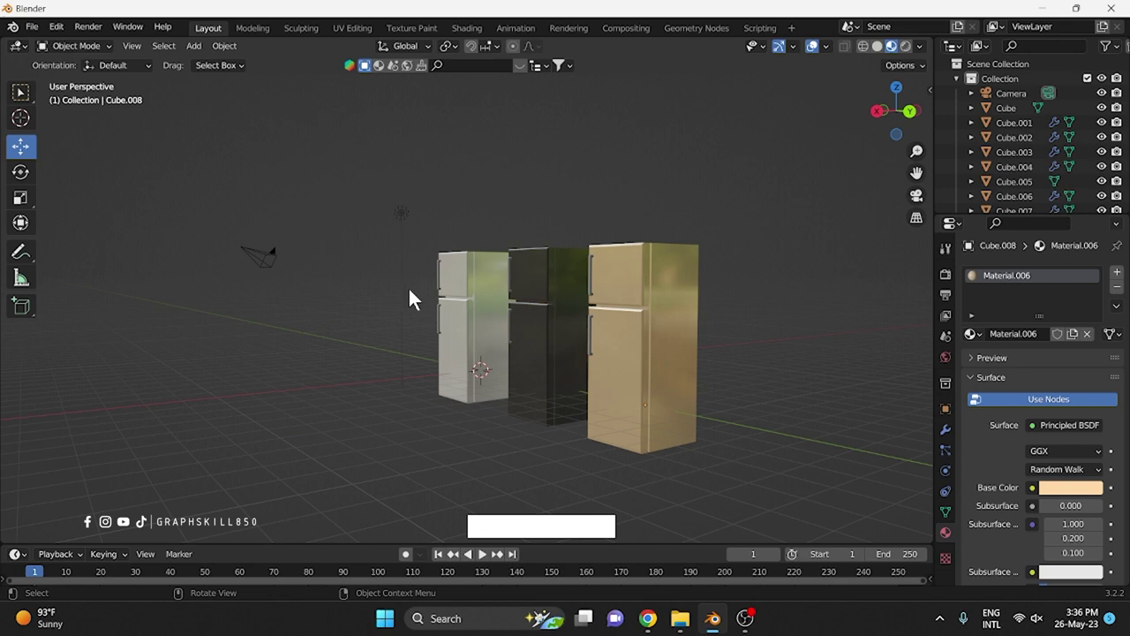
pyautogui.middleClick(527, 328)
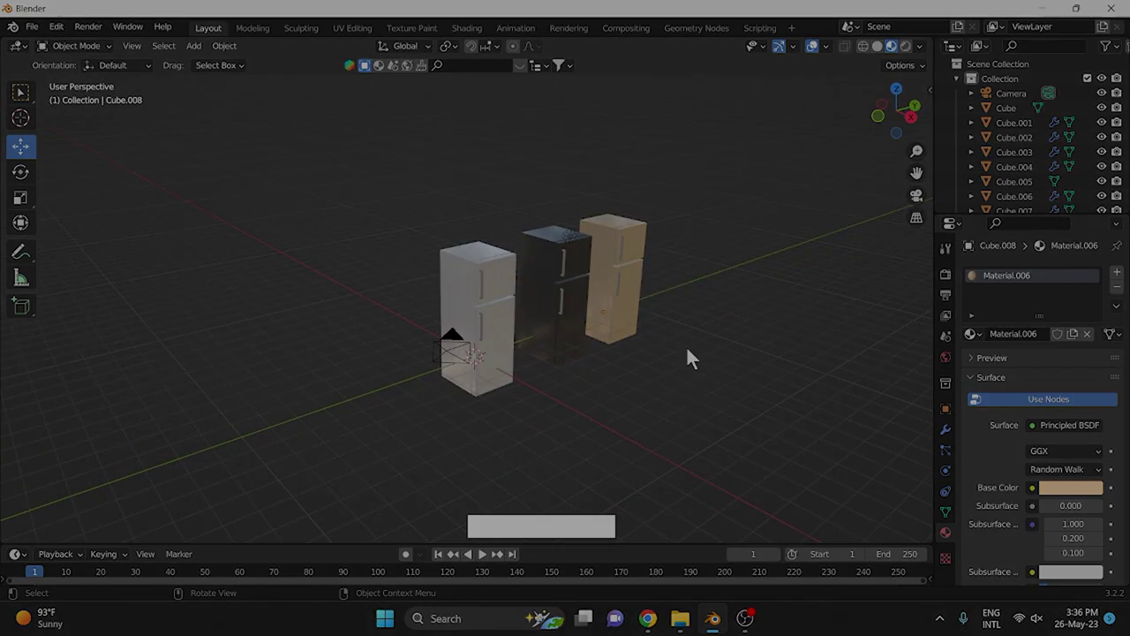